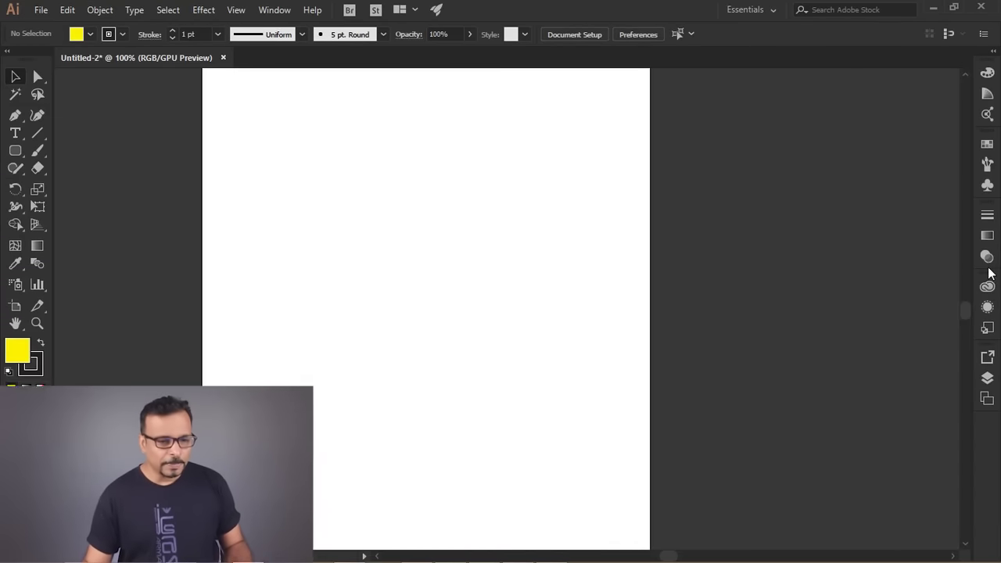
Float the Appearance panel and the Graphic Styles library as their own windows
click(991, 315)
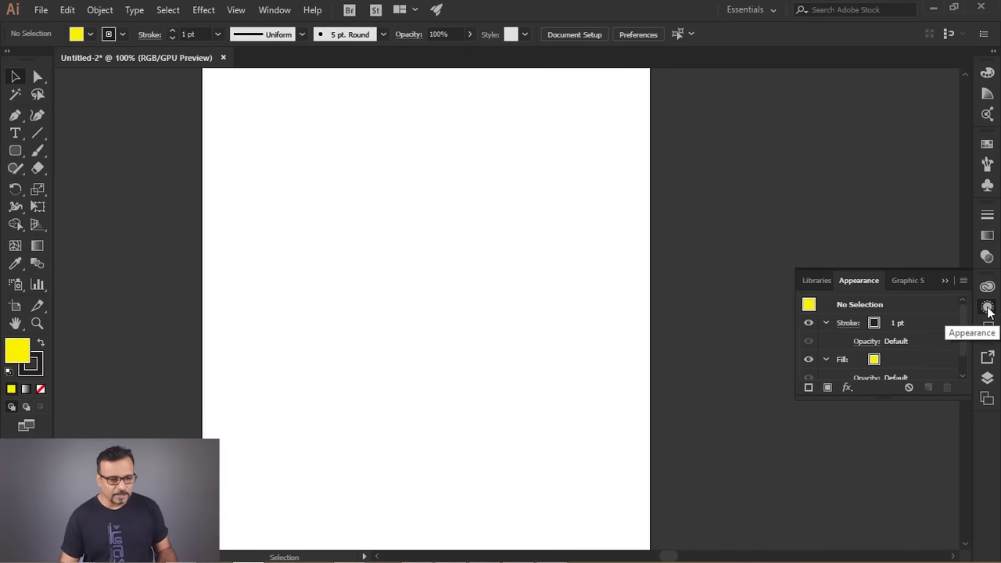
drag(857, 279, 892, 284)
drag(870, 286, 8, 371)
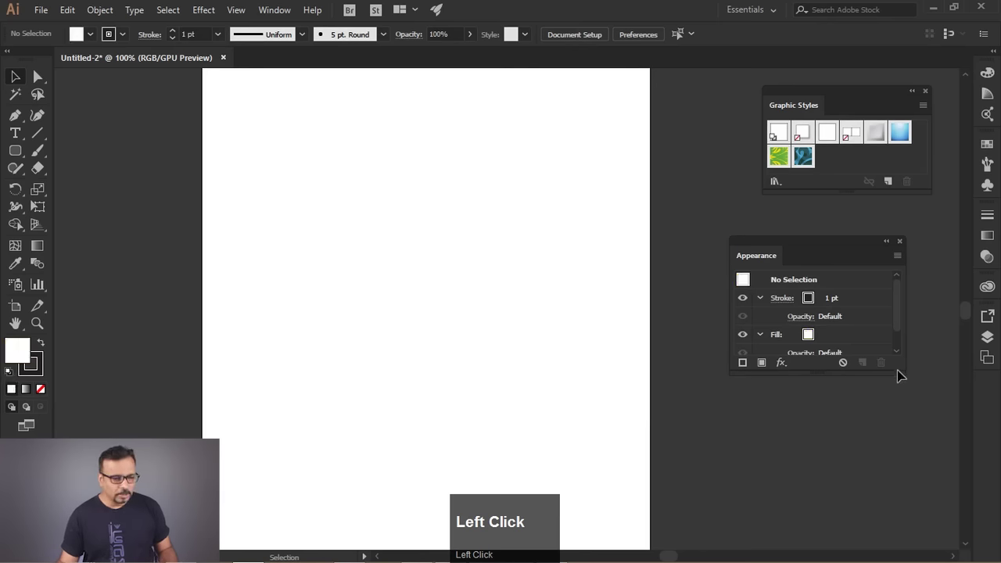
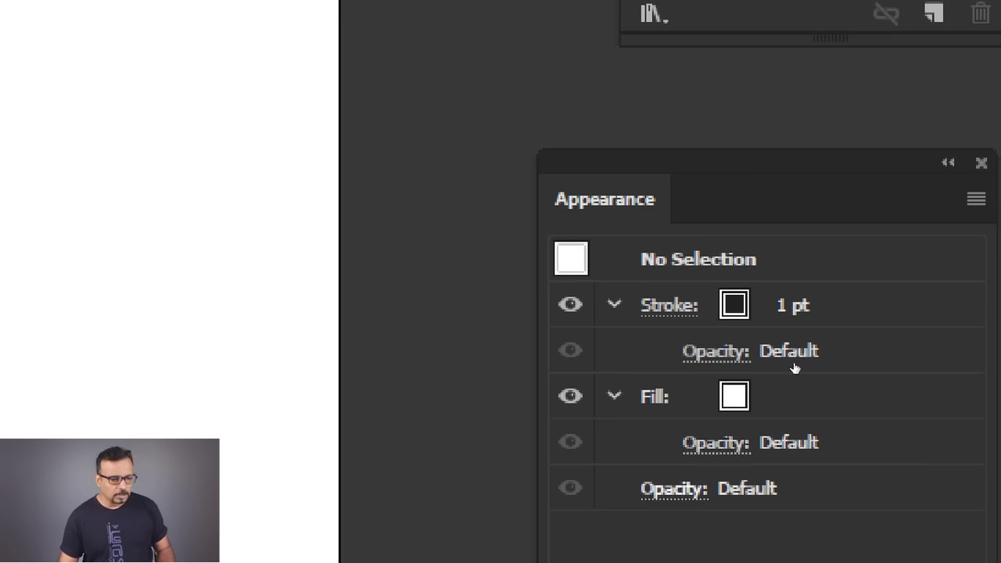
scroll(down, 3)
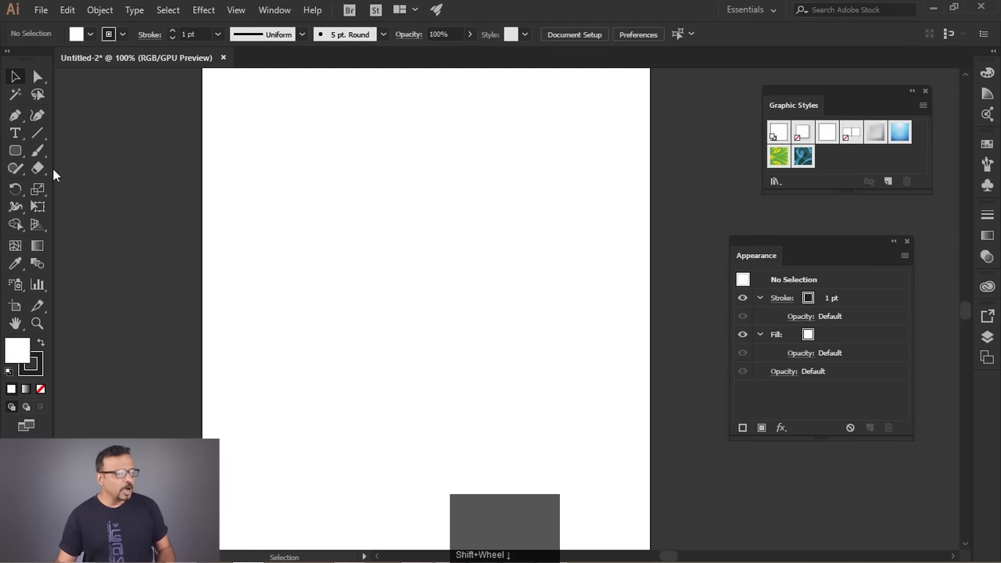
Draw a white rectangle with a 1 pt dark outline near the top centre of the artboard
drag(25, 161, 792, 284)
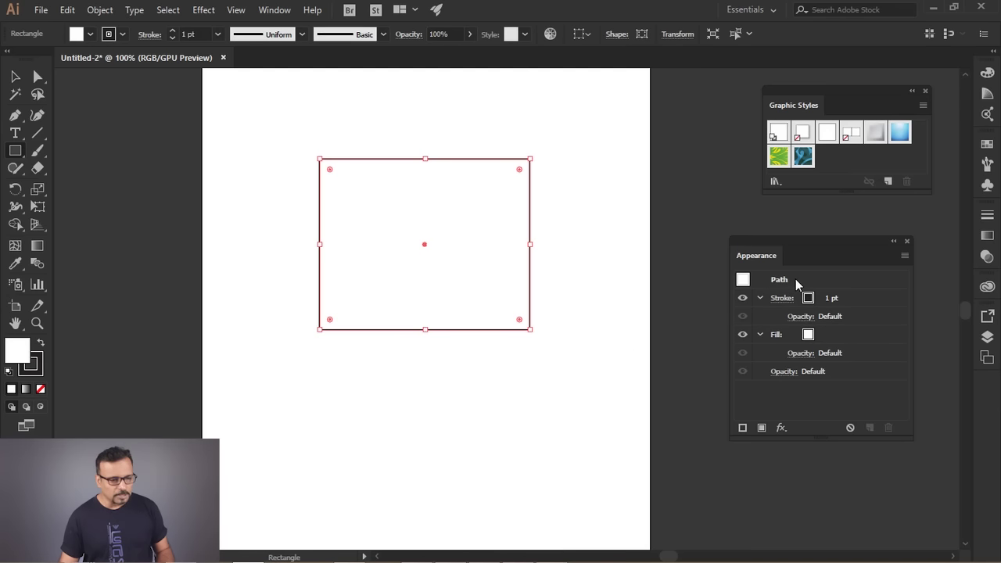
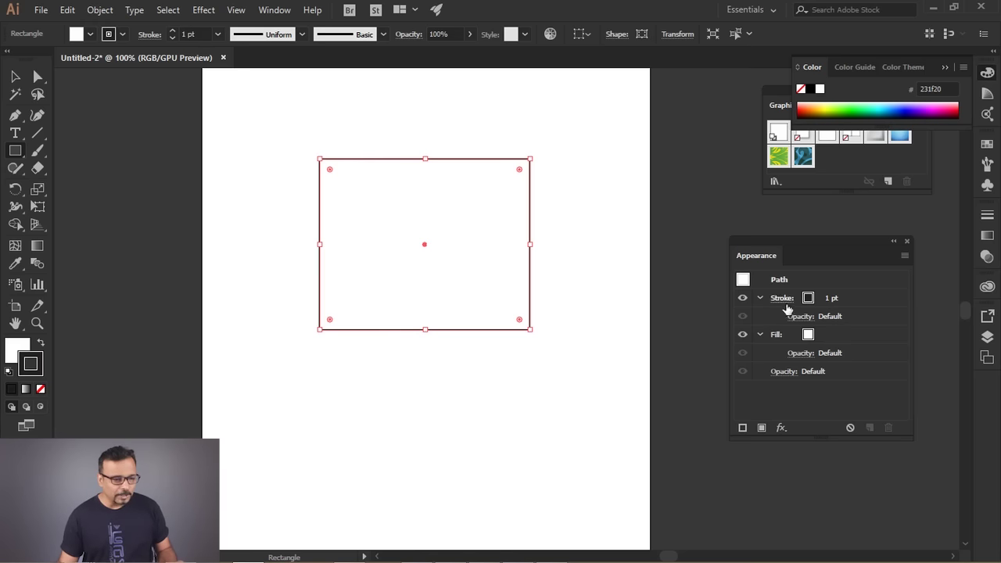
Set the rectangle's stroke weight to 14 pt from the preset list
click(791, 305)
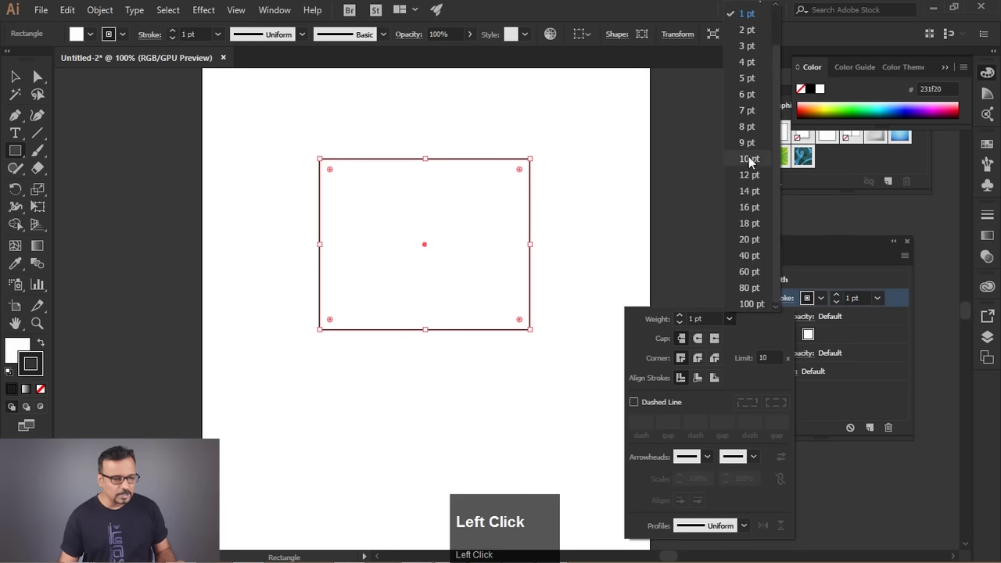
click(758, 200)
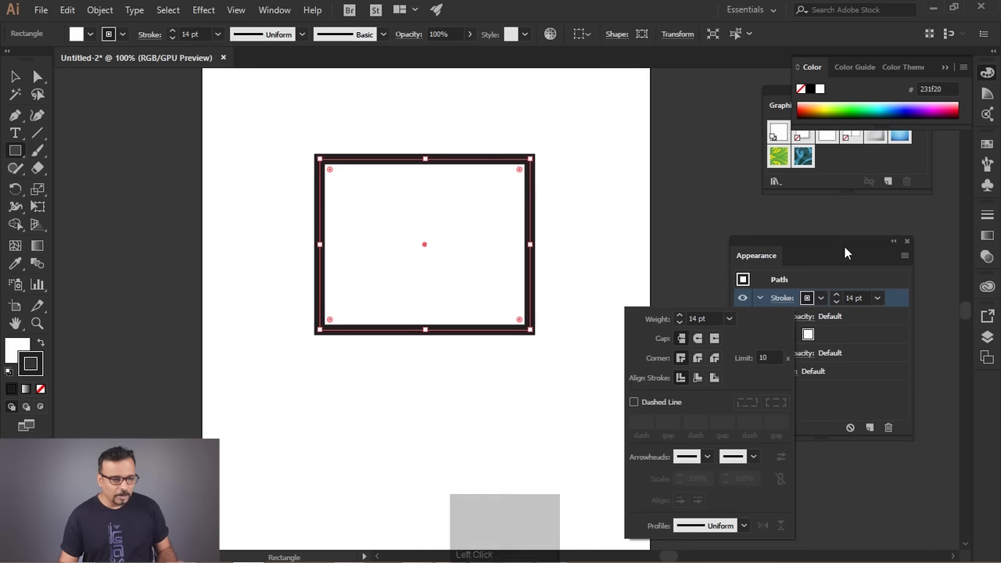
drag(850, 248, 785, 379)
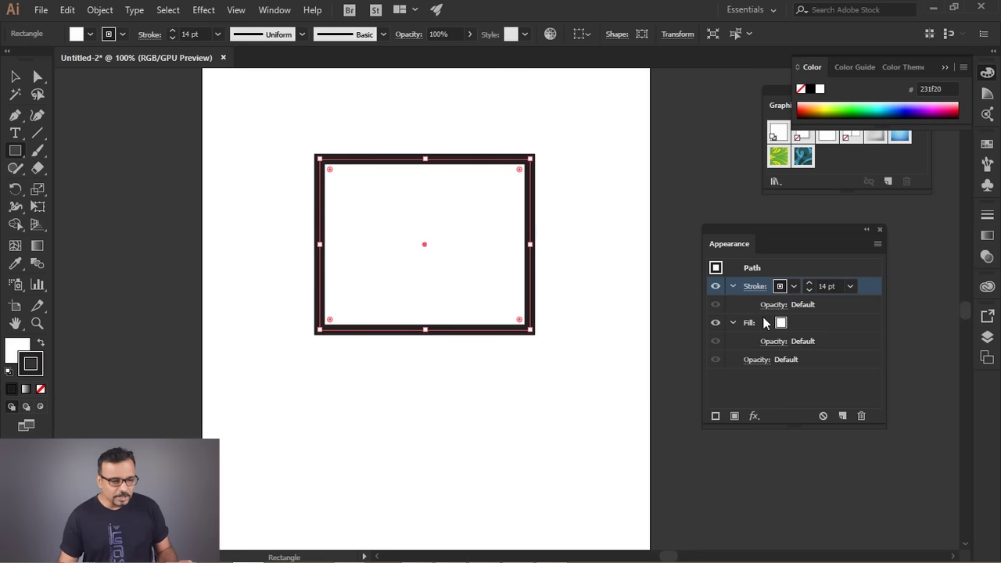
Recolour the rectangle's fill orange and stack it above the 14 pt stroke
click(735, 293)
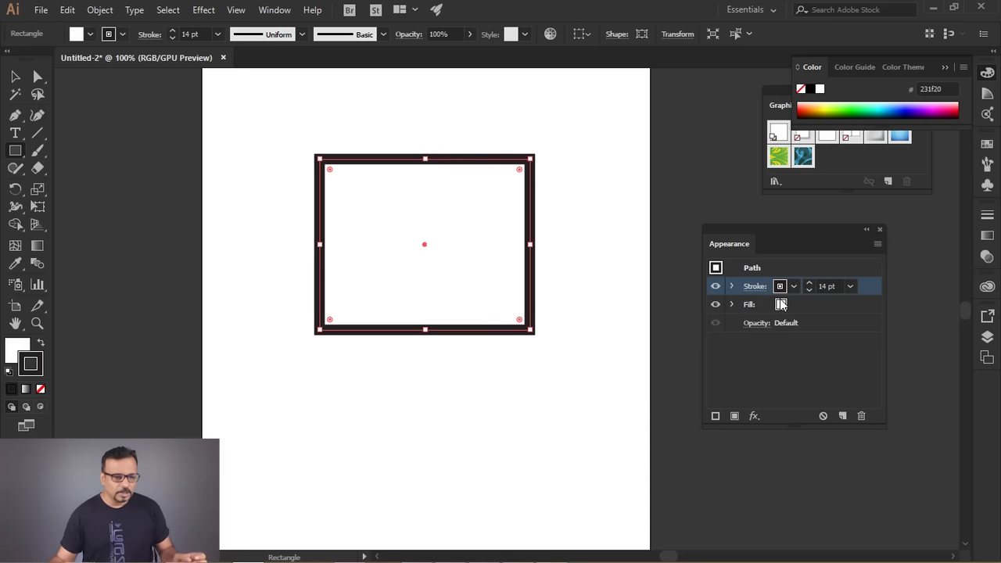
click(788, 311)
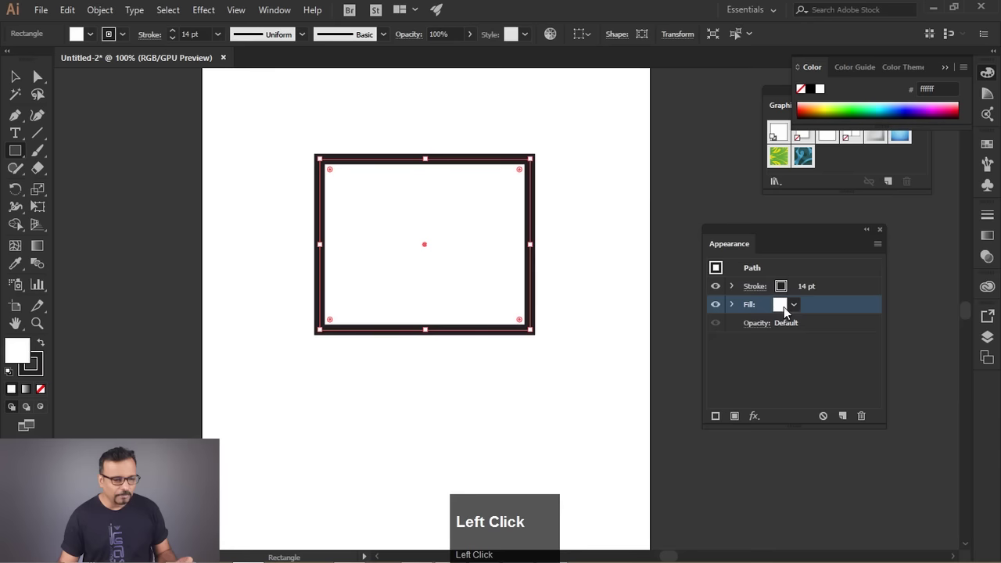
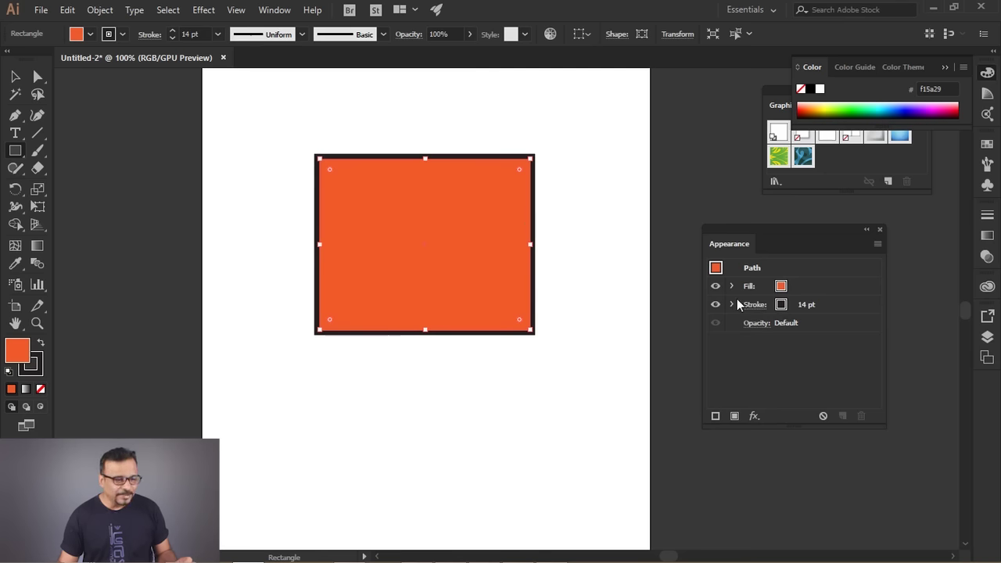
click(755, 313)
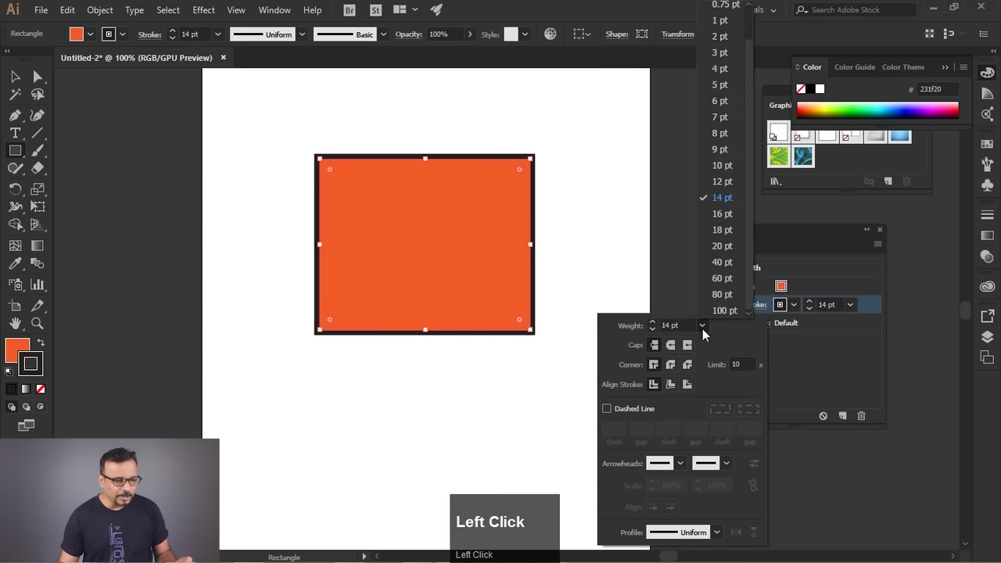
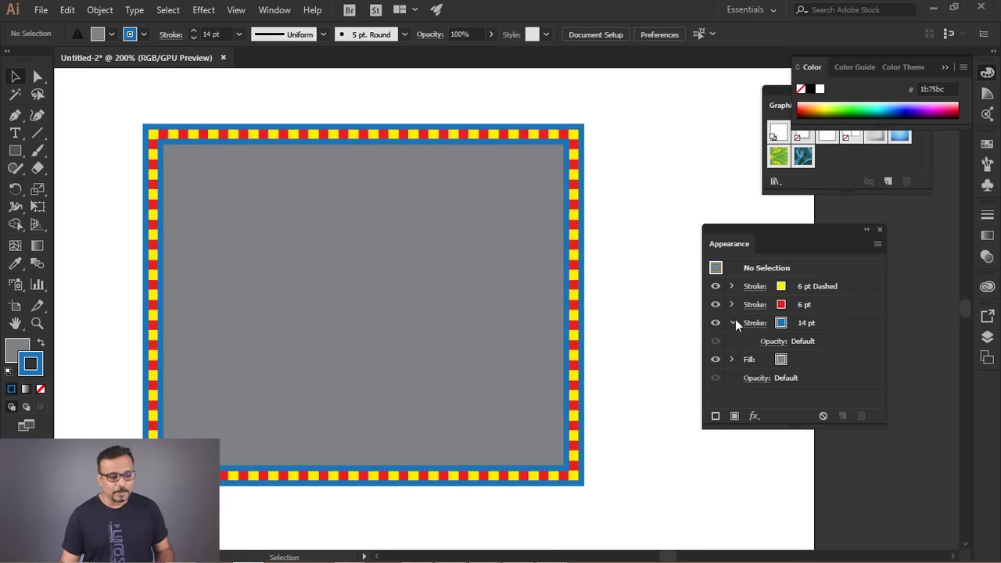
Save the striped-border look as a new graphic style swatch and delete the rectangle
click(740, 324)
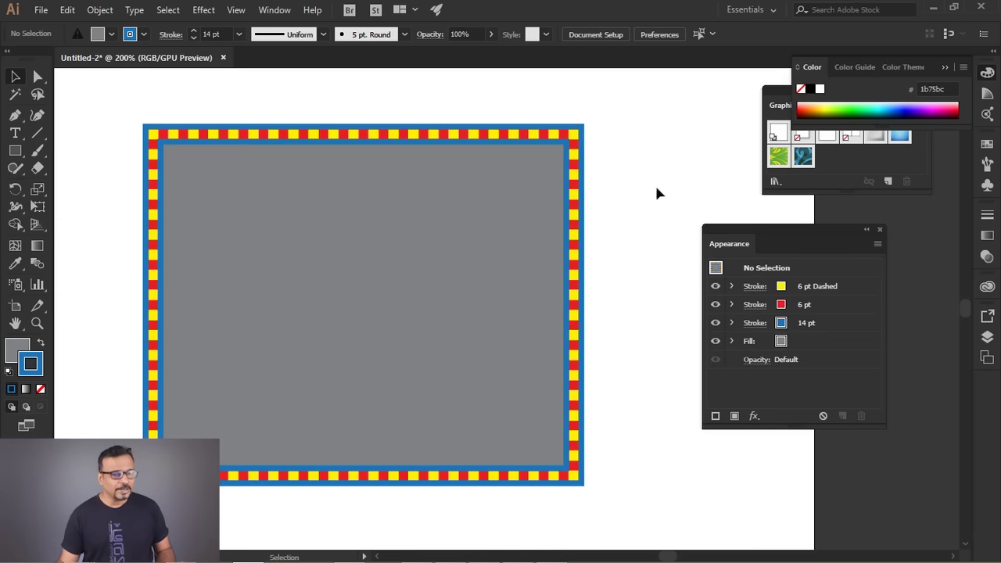
drag(785, 97, 477, 196)
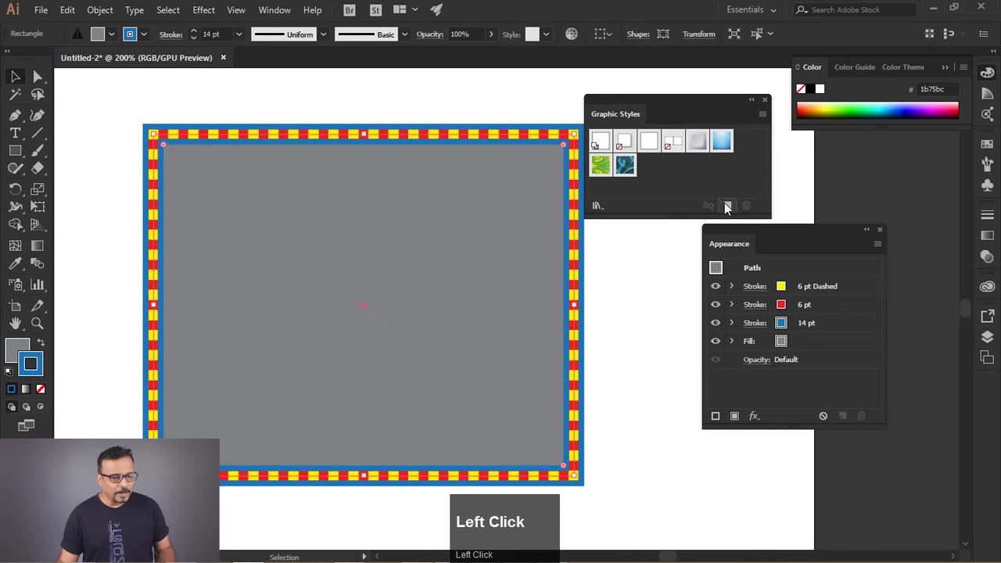
click(730, 208)
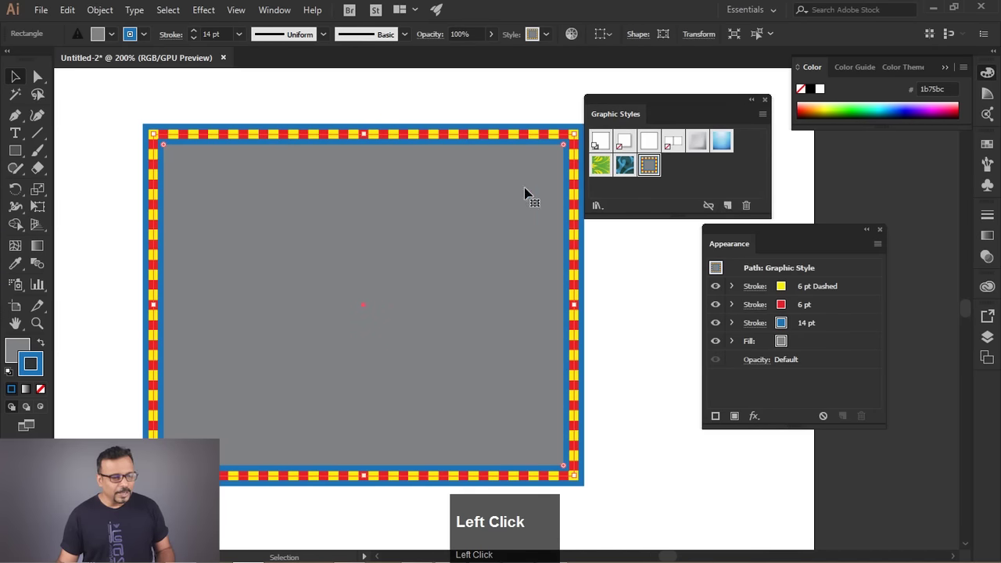
key(Delete)
Reset to default fill and stroke, reselect the saved multi-stroke style, and discard a test rectangle
click(375, 223)
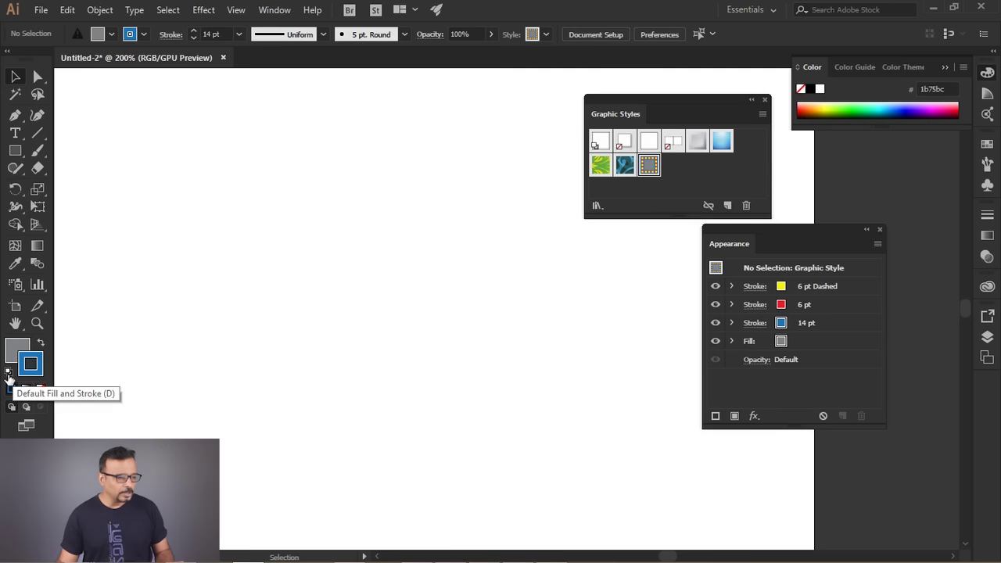
click(15, 380)
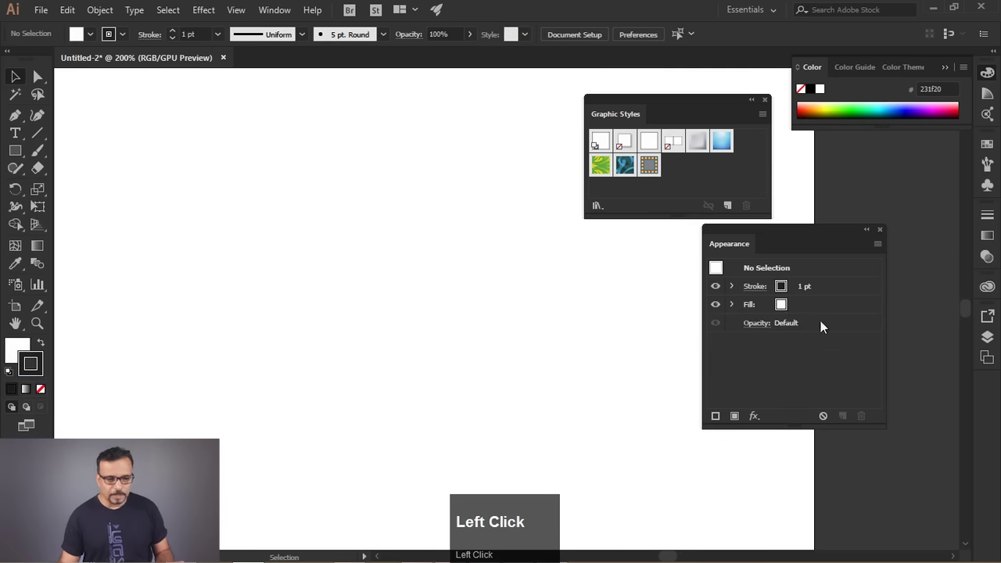
click(548, 281)
key(ctrl+z)
drag(15, 155, 761, 307)
click(796, 312)
key(ctrl+z)
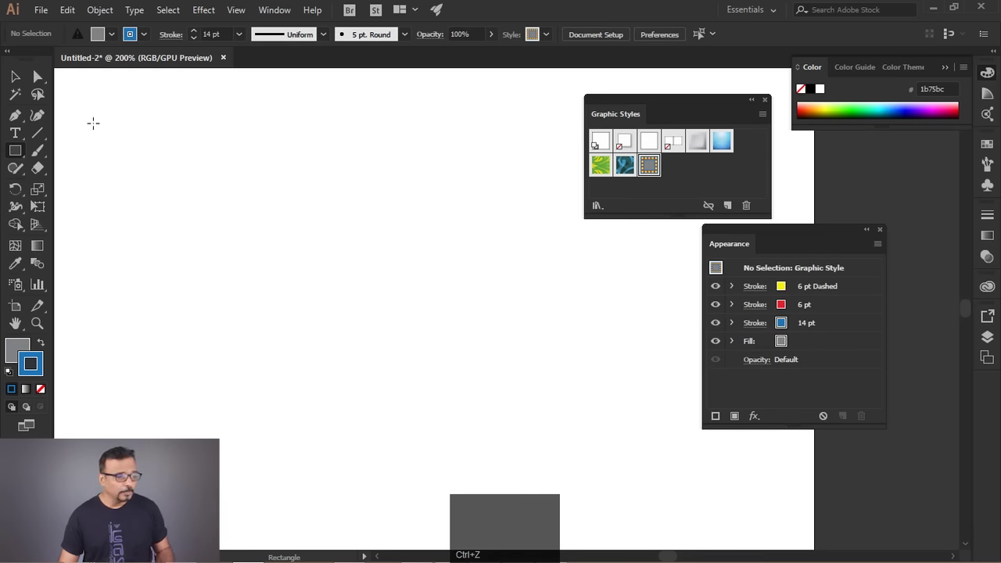
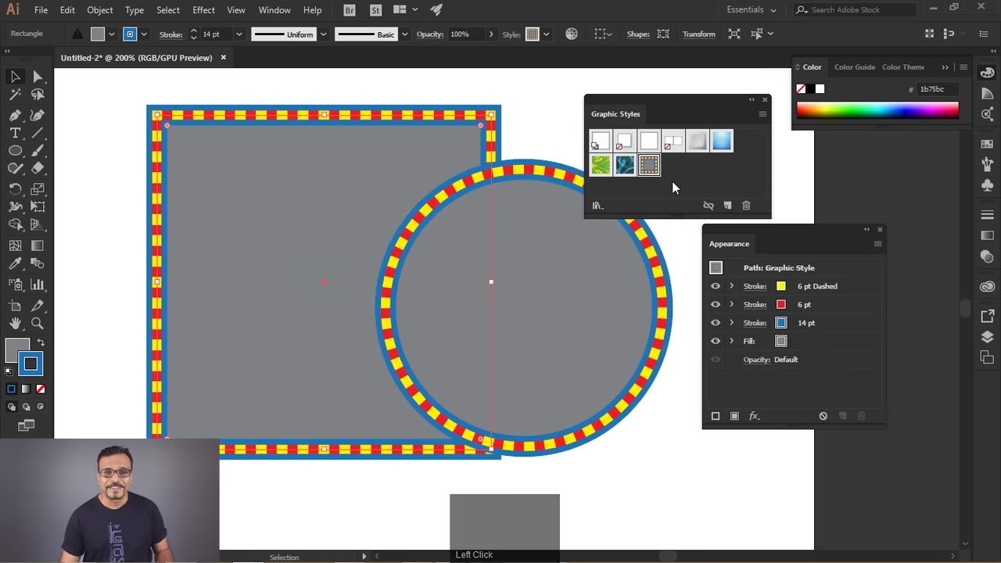
Delete the styled rectangle and move the styled circle toward the left of the page
click(340, 172)
key(Delete)
drag(585, 273, 759, 347)
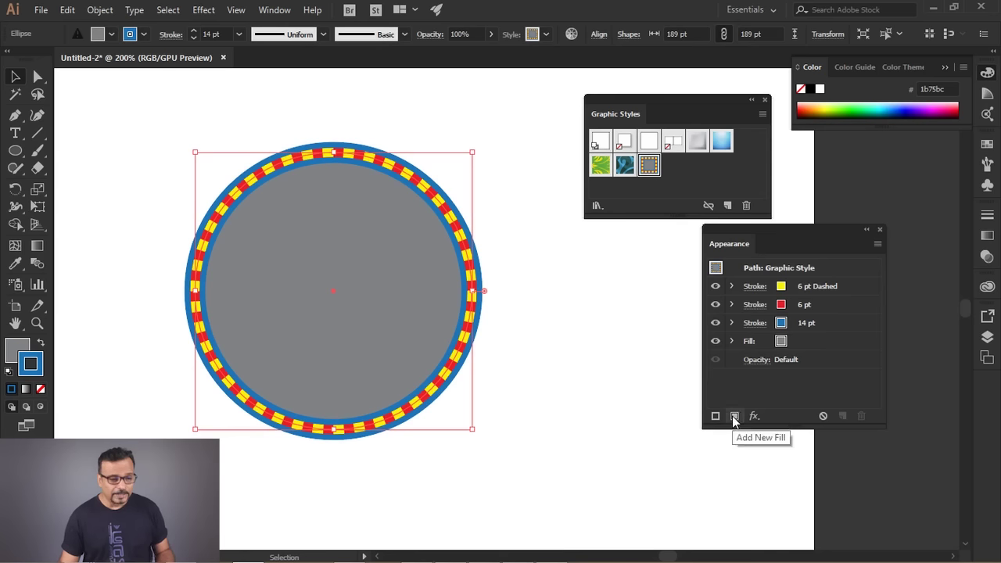
Add a second fill below the circle's three strokes and give it a dark radial gradient
click(736, 424)
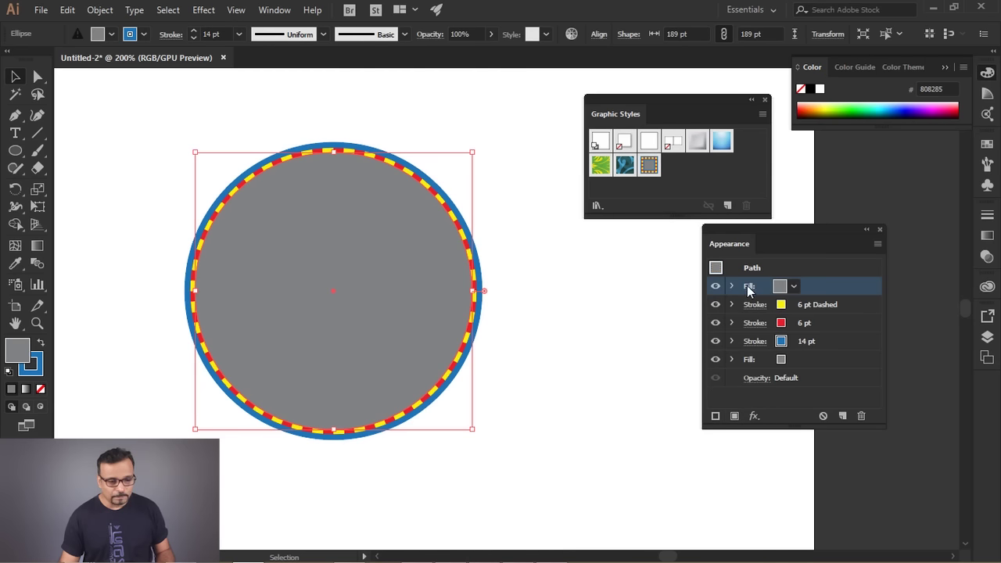
drag(847, 290, 787, 347)
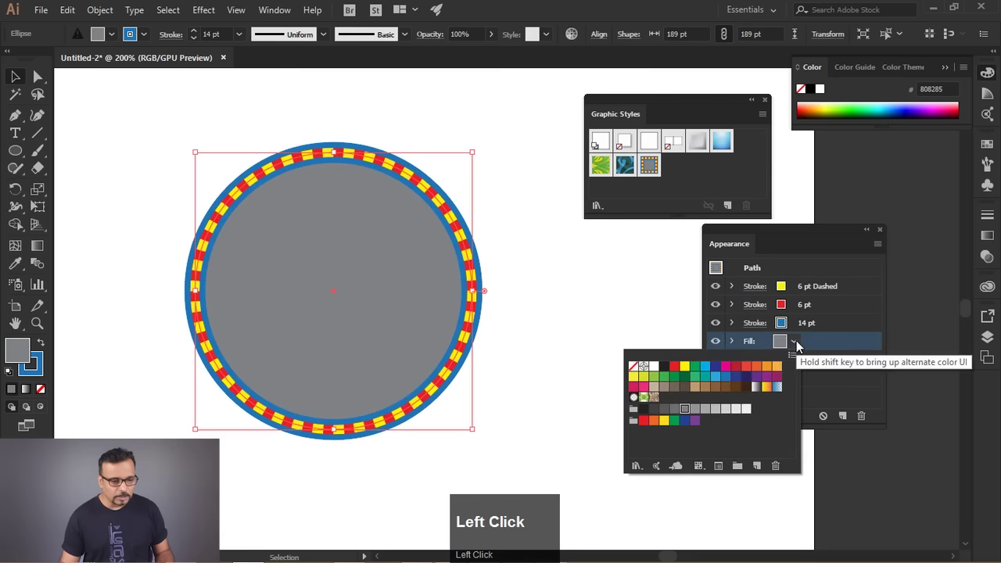
click(631, 398)
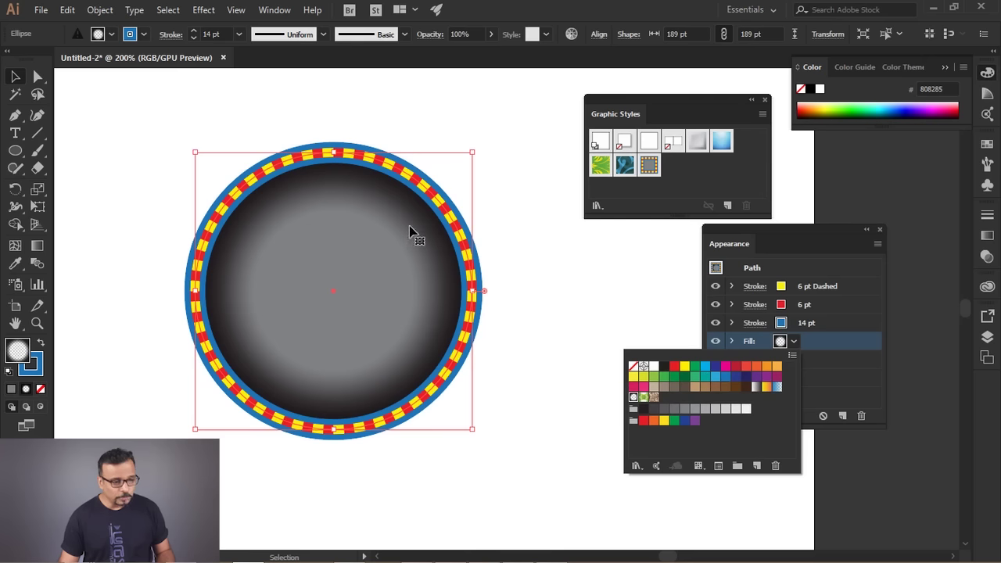
click(837, 406)
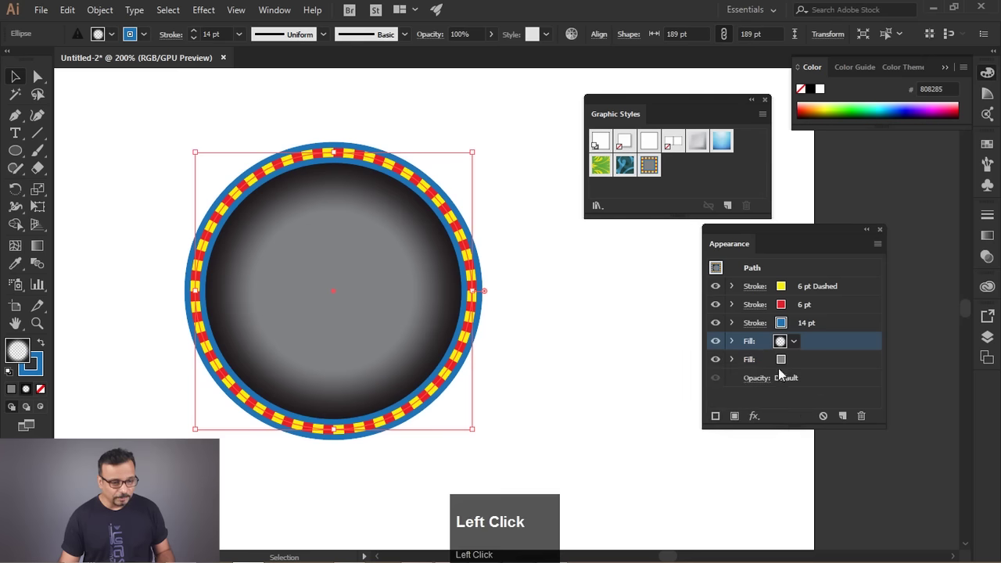
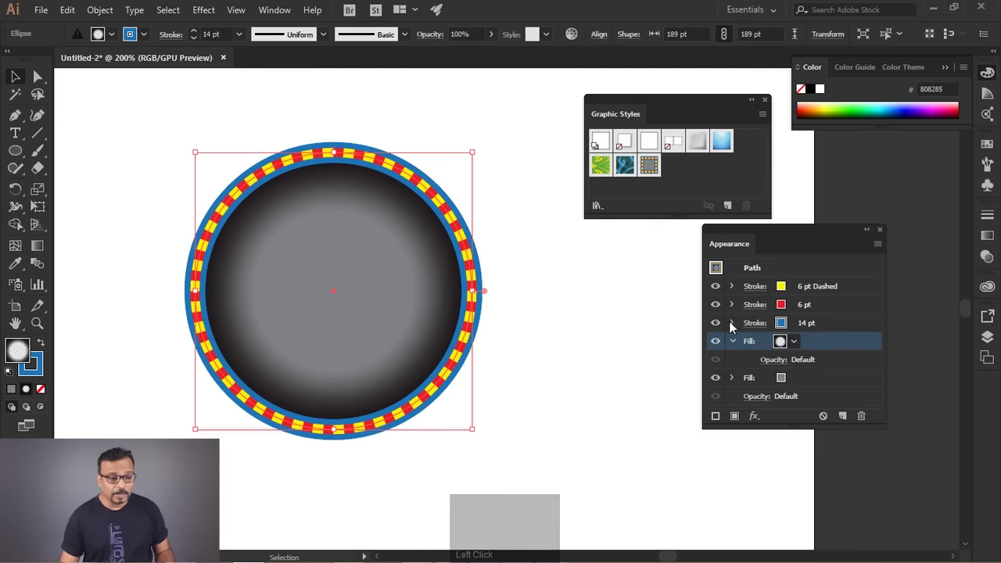
Lower the radial gradient fill's opacity to 35% for subtler shading
drag(736, 330, 994, 269)
click(988, 242)
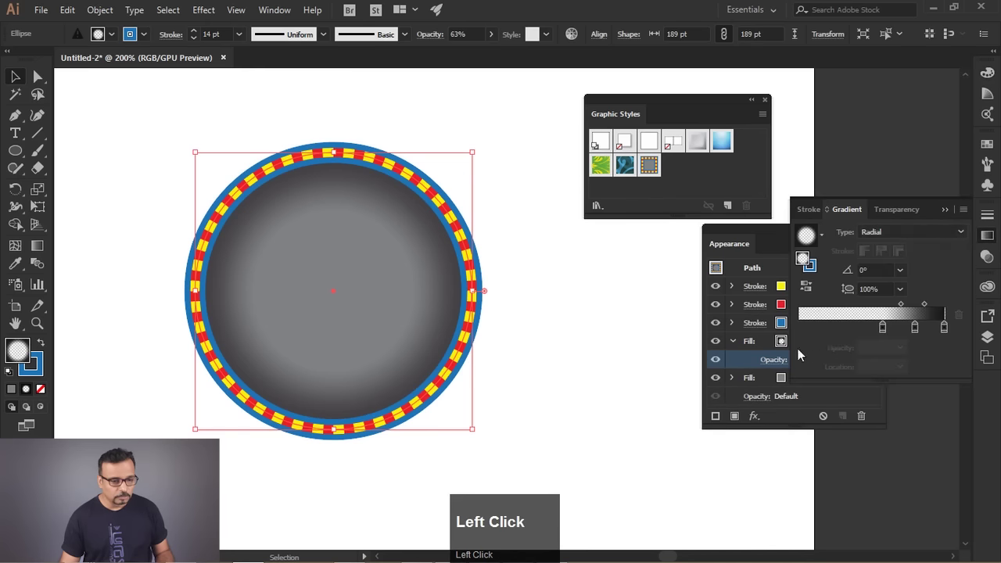
drag(921, 331, 735, 367)
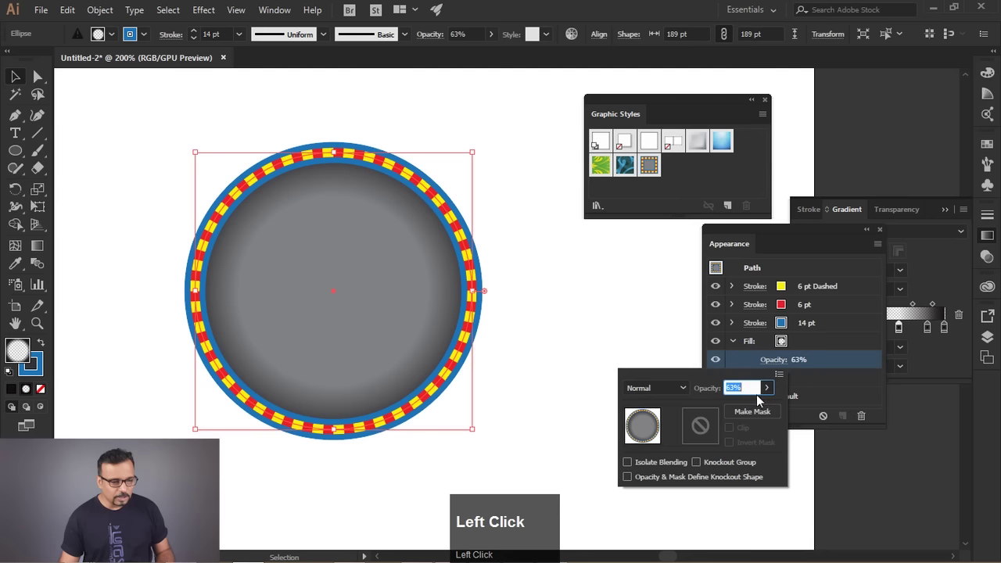
drag(772, 393, 560, 253)
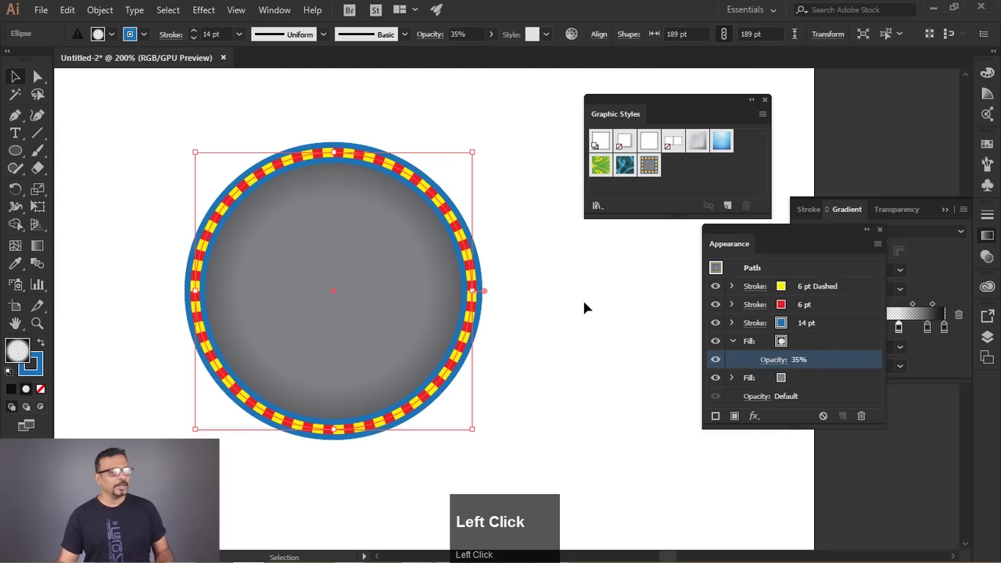
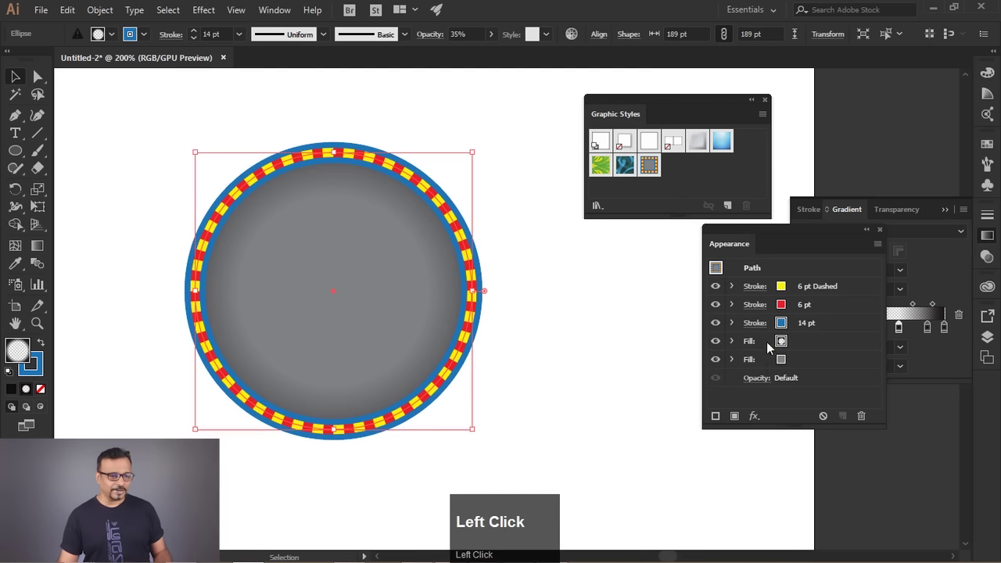
Open the Basic Graphics_Textures pattern swatch library as a floating window
click(280, 14)
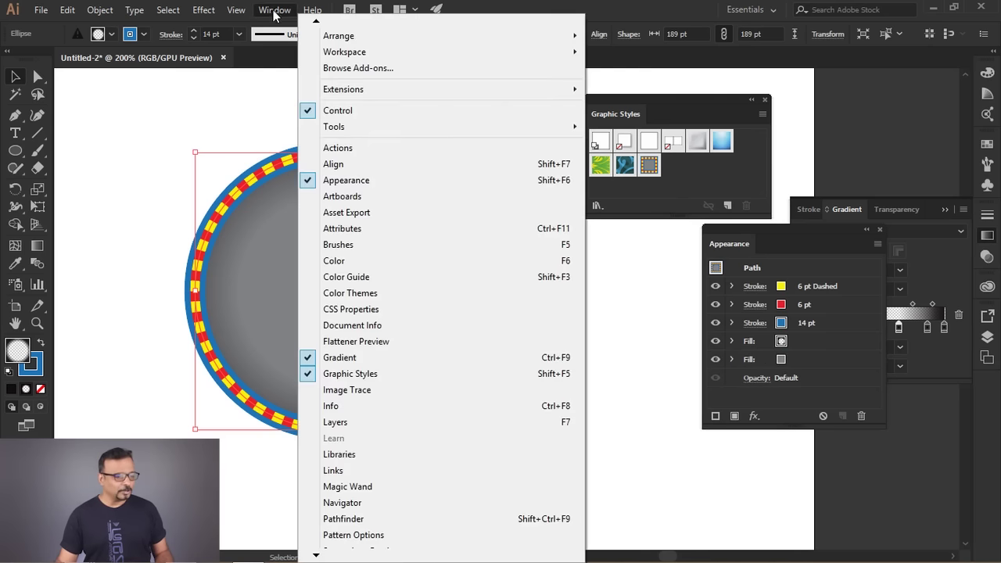
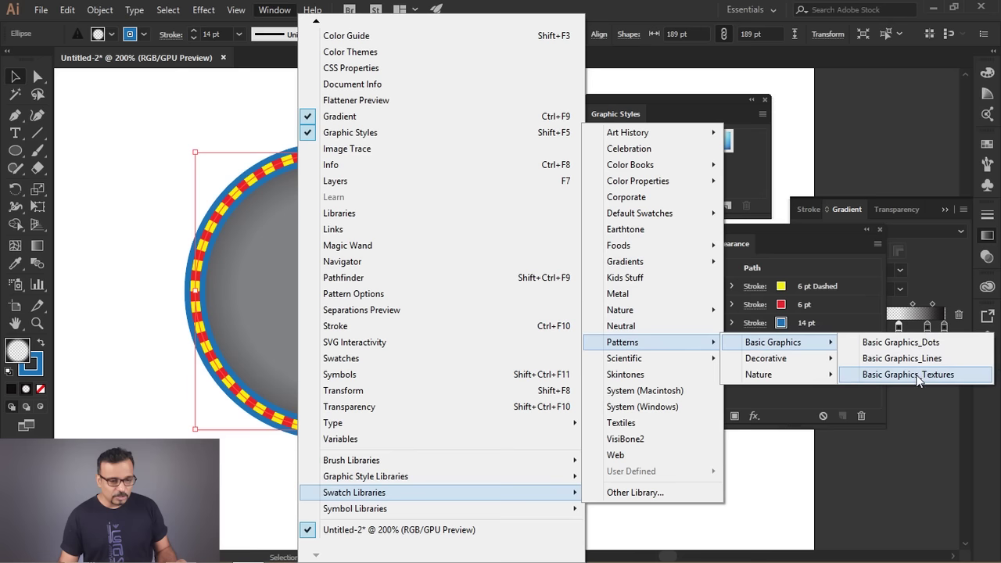
drag(945, 381, 713, 363)
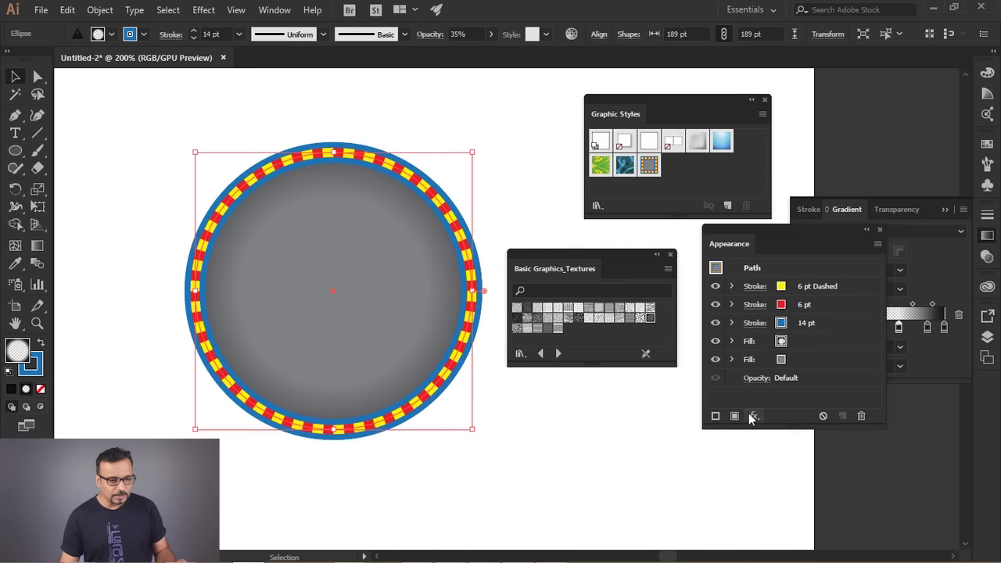
Add a diagonal-line texture as a third fill and move it beneath the gradient fill
click(740, 426)
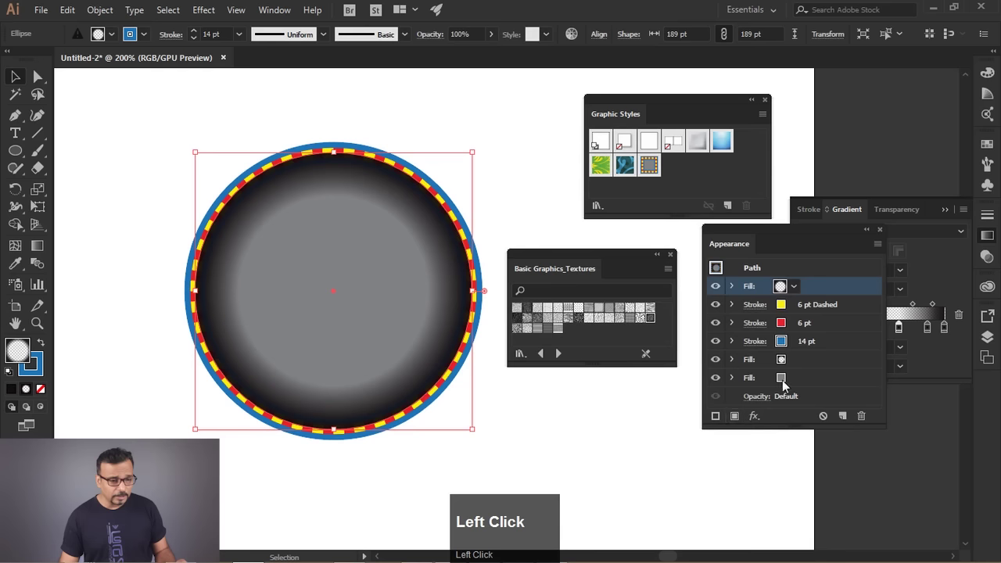
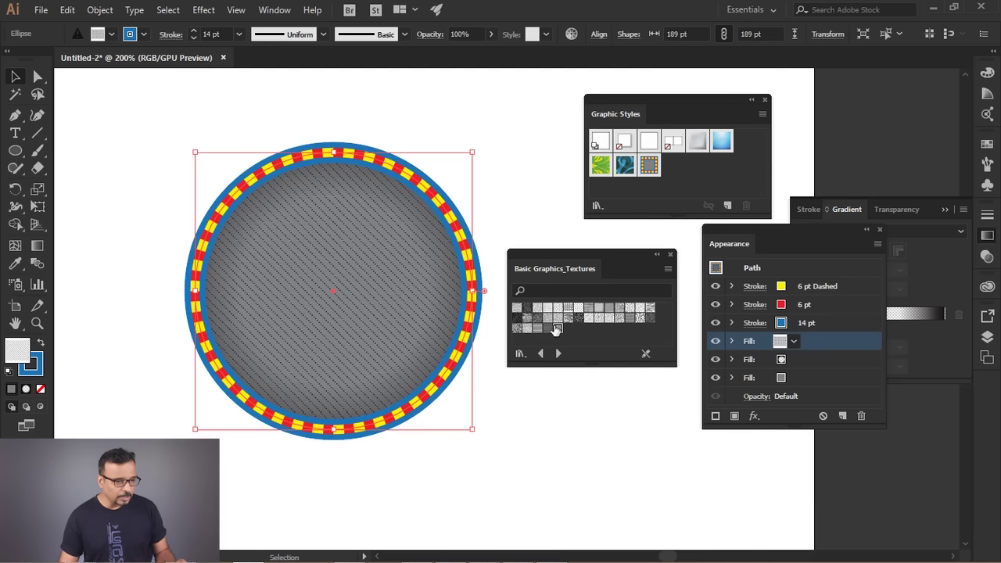
click(547, 329)
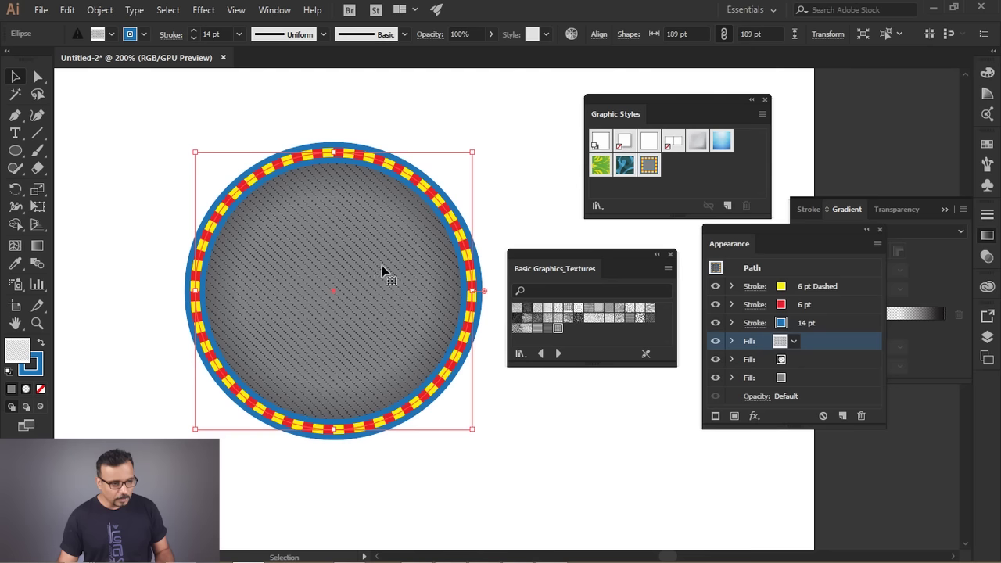
drag(826, 346, 795, 350)
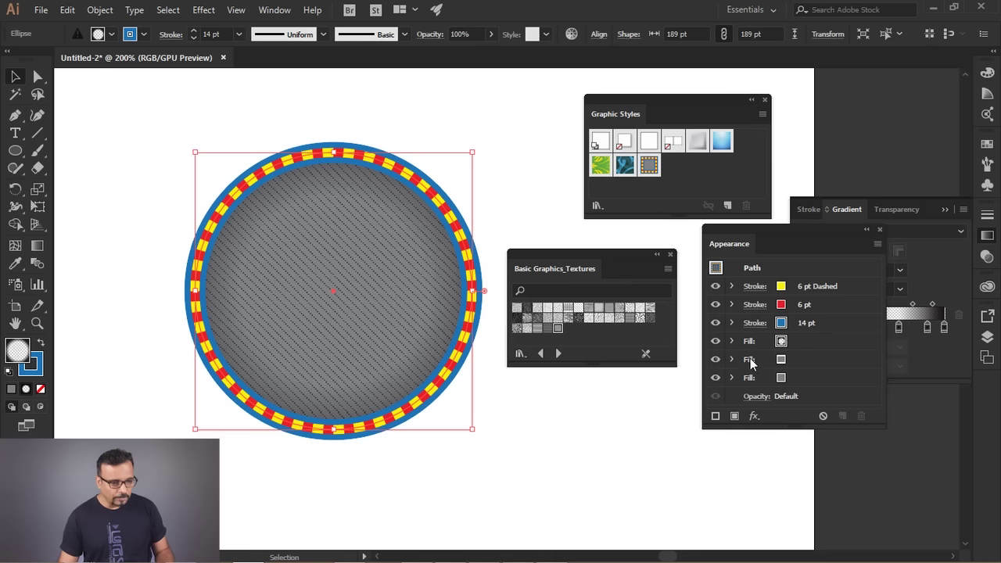
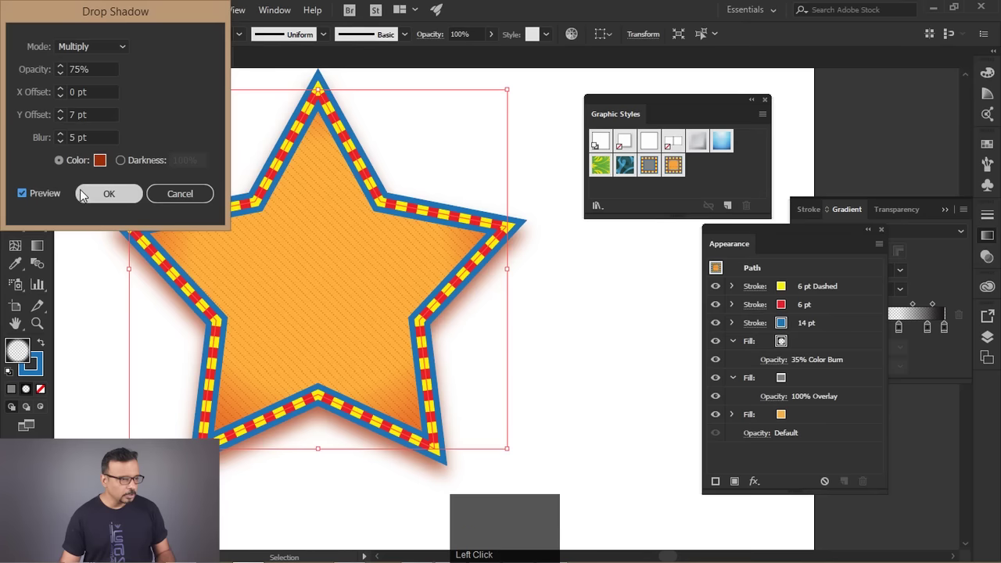
Confirm the reddish drop shadow settings on the orange textured star
click(94, 198)
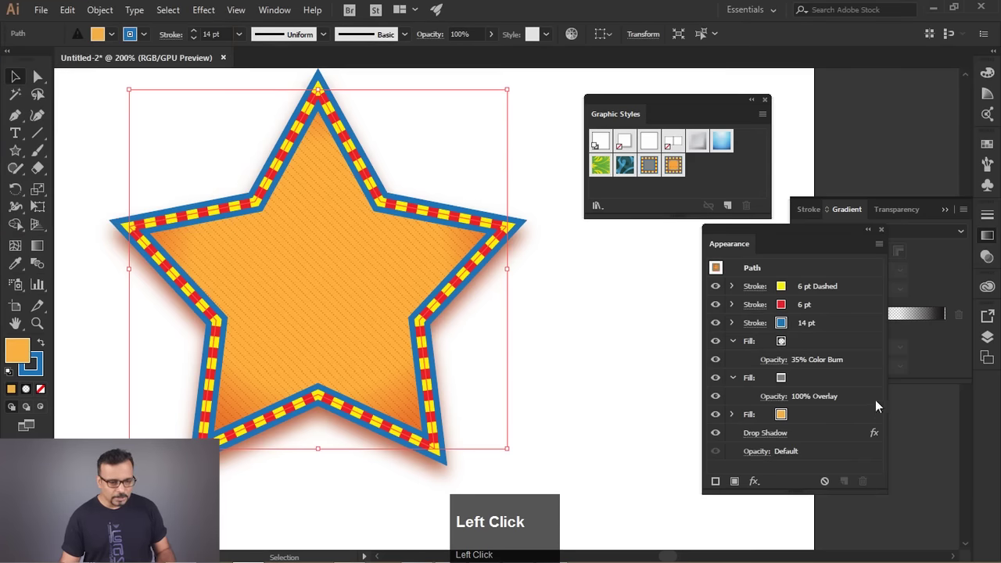
Remove the star's overall drop shadow and start a Drop Shadow effect on its blue 14 pt outer stroke
drag(797, 234, 331, 172)
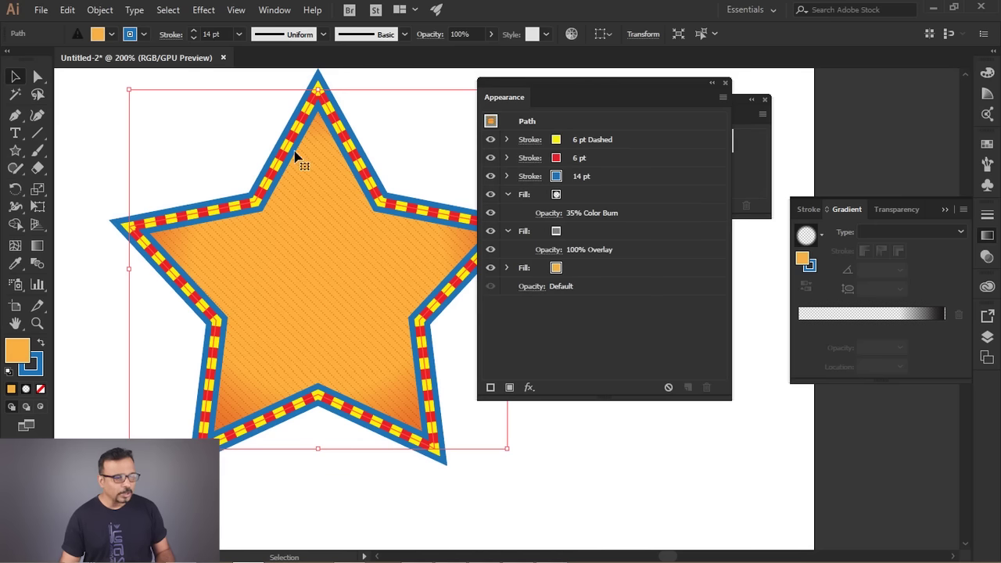
click(615, 181)
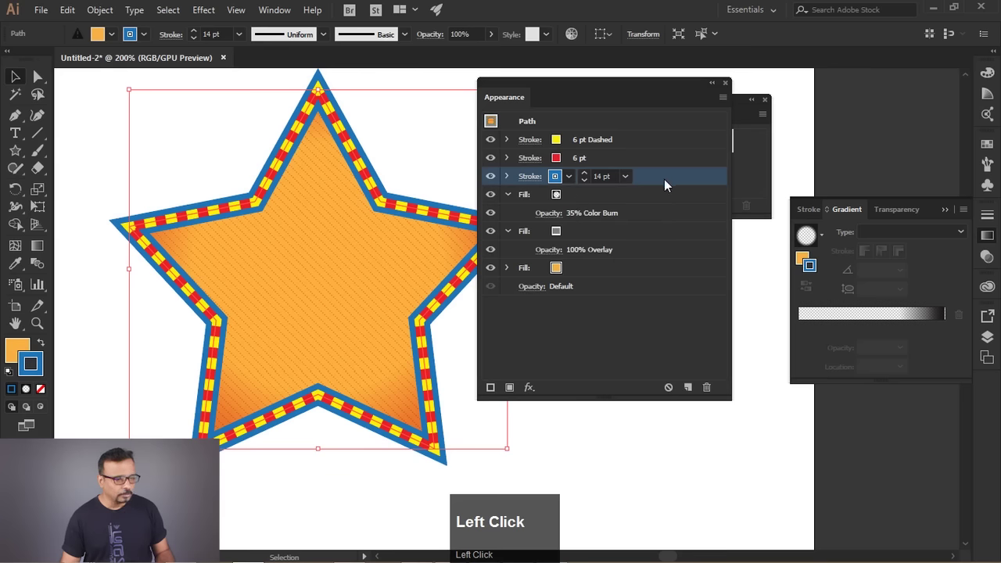
click(209, 20)
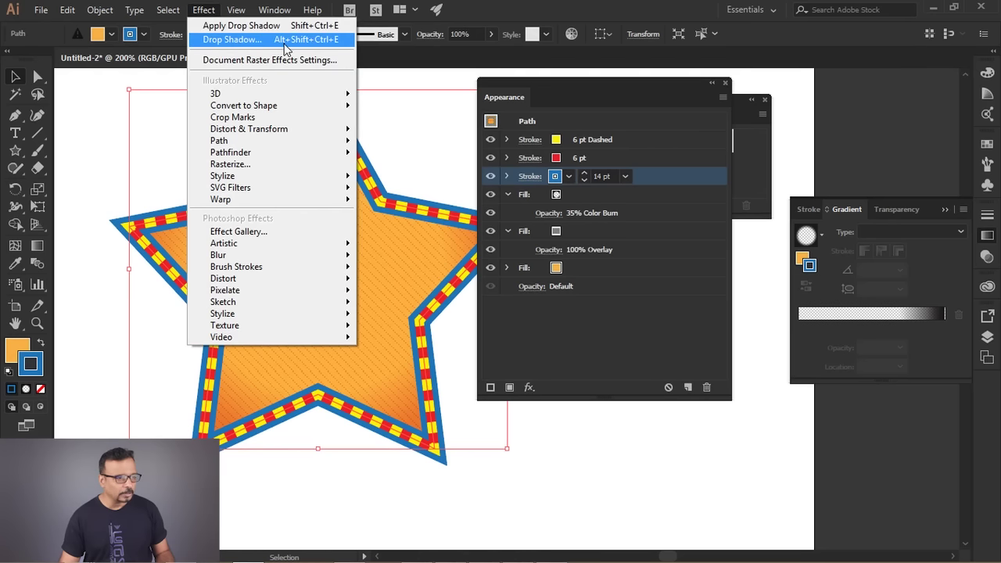
click(293, 41)
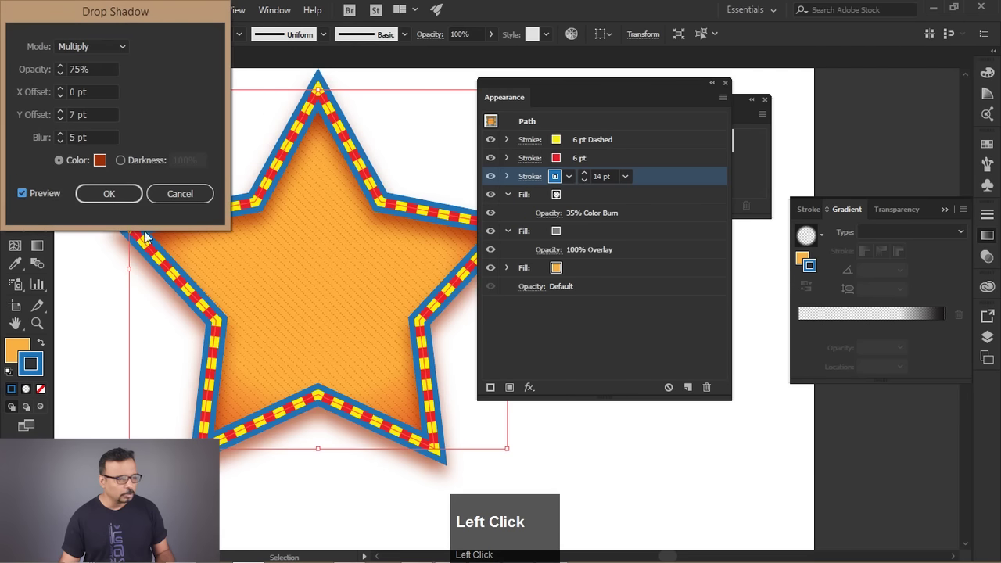
drag(166, 15, 351, 211)
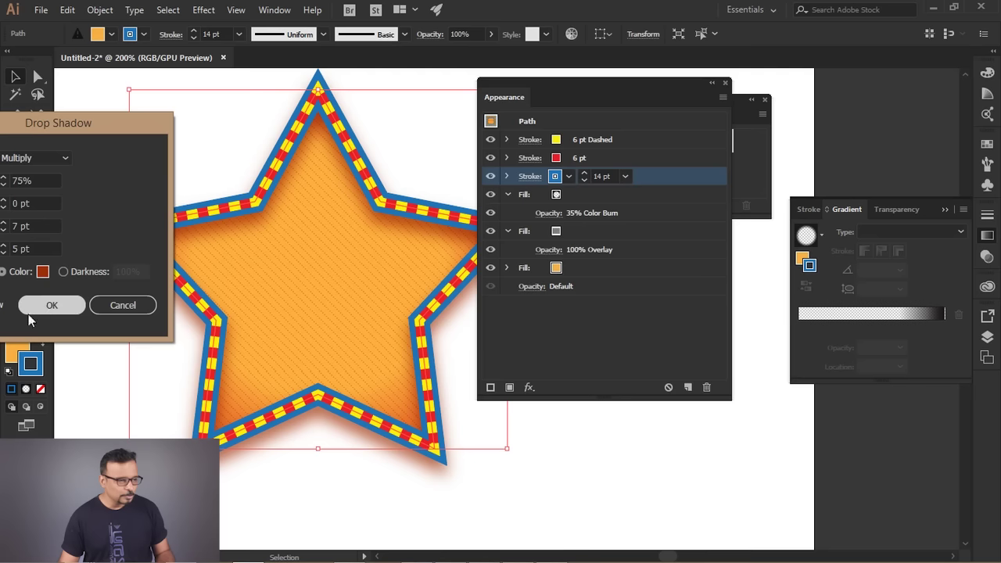
Save the star's stroke-shadow look as Graphic Style 3 in the Graphic Styles panel
click(49, 310)
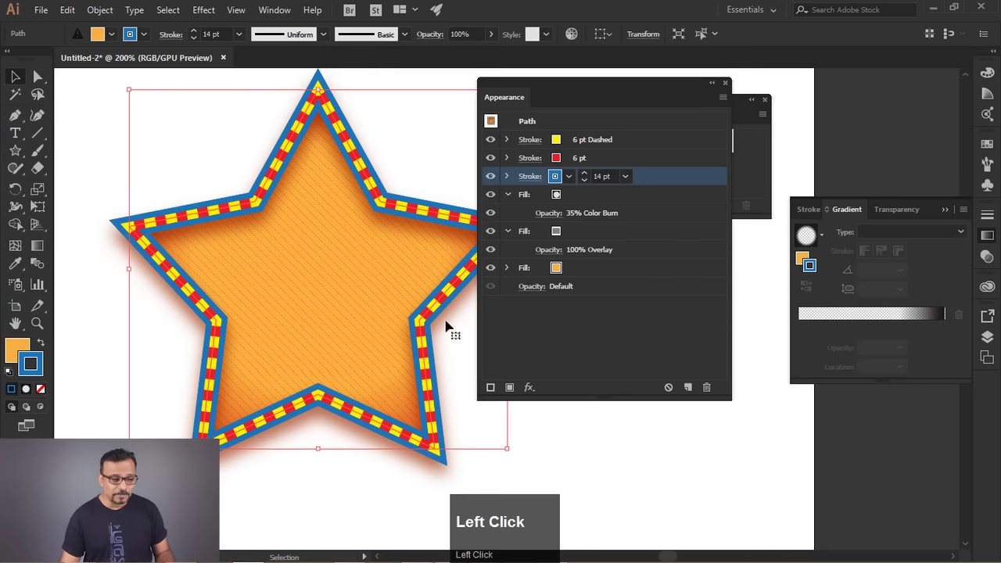
drag(555, 90, 373, 370)
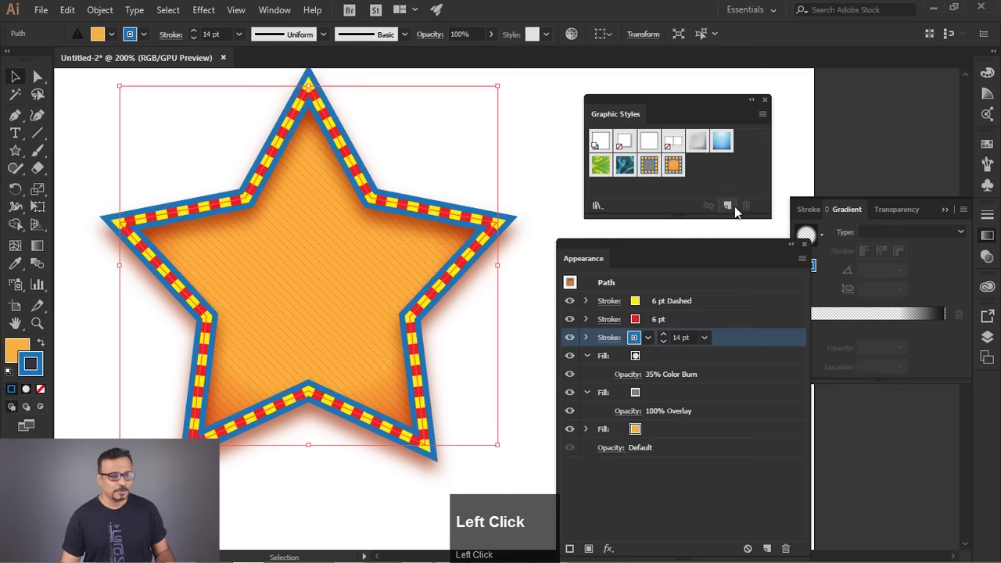
click(736, 213)
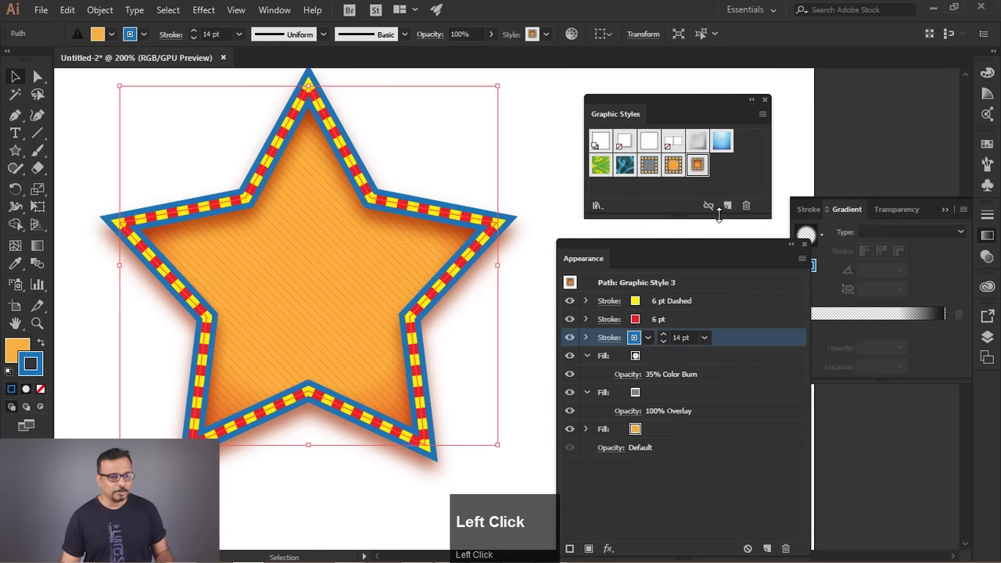
key(Delete)
drag(358, 280, 702, 190)
click(650, 168)
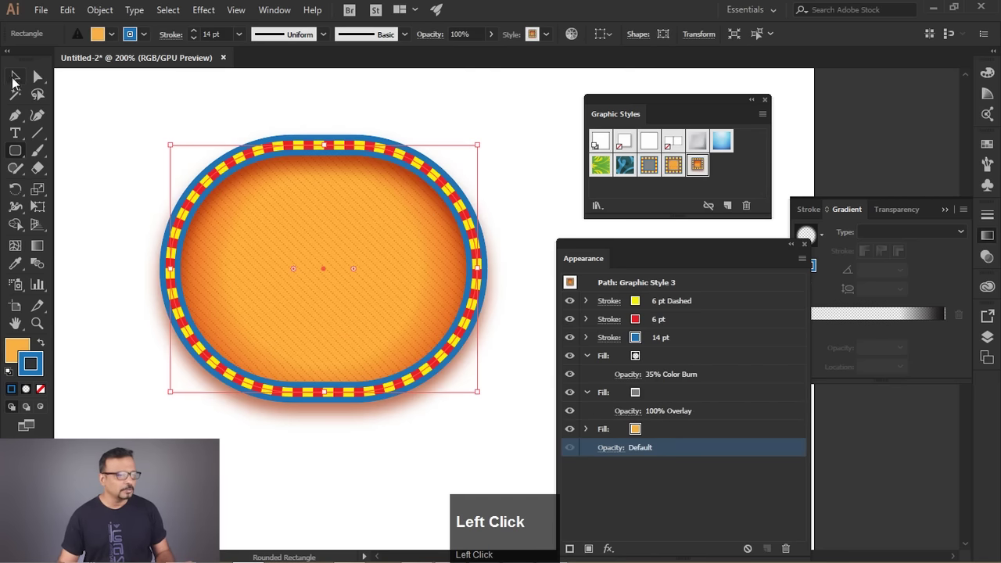
key(space)
scroll(down, 3)
scroll(up, 3)
drag(360, 292, 550, 296)
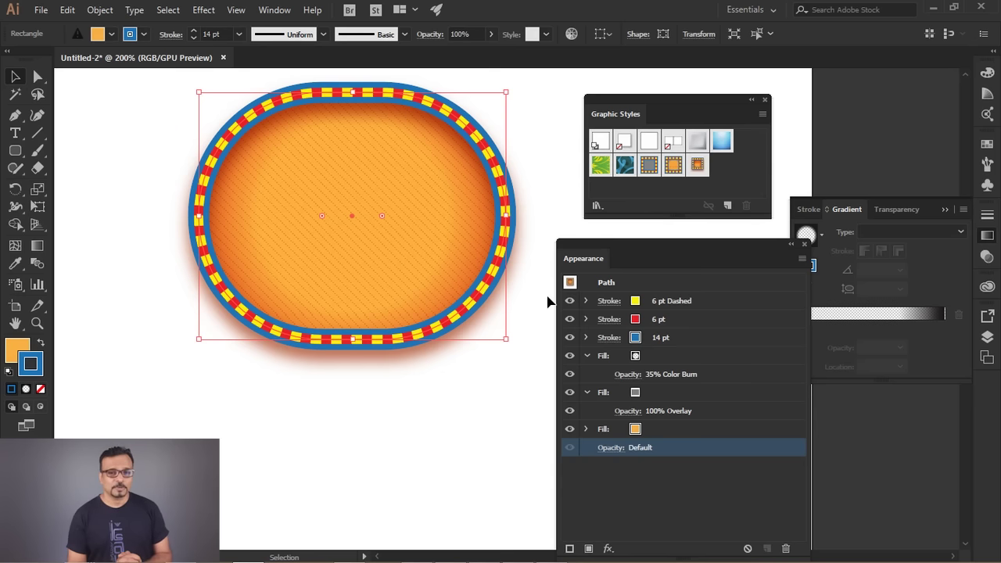
key(Delete)
scroll(down, 3)
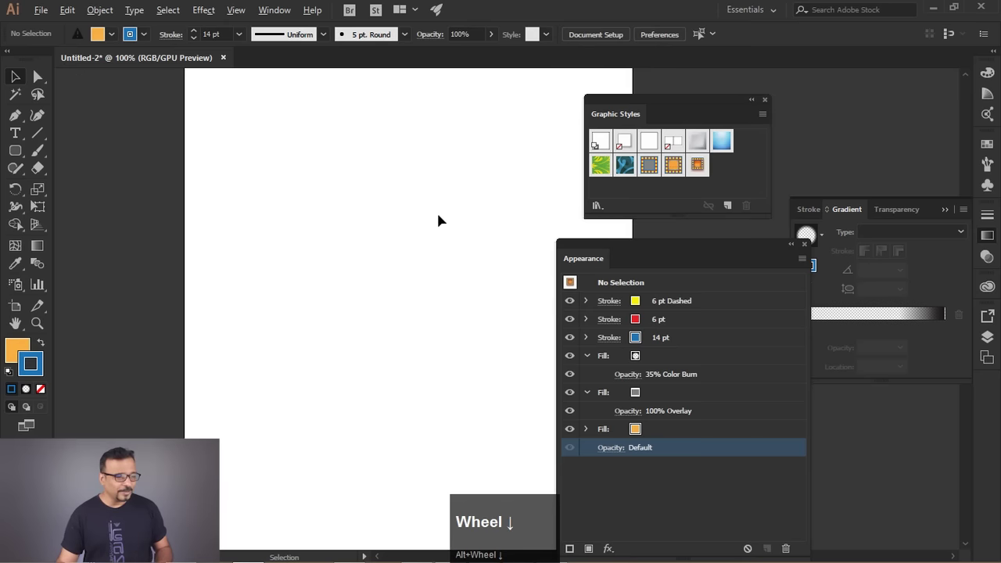
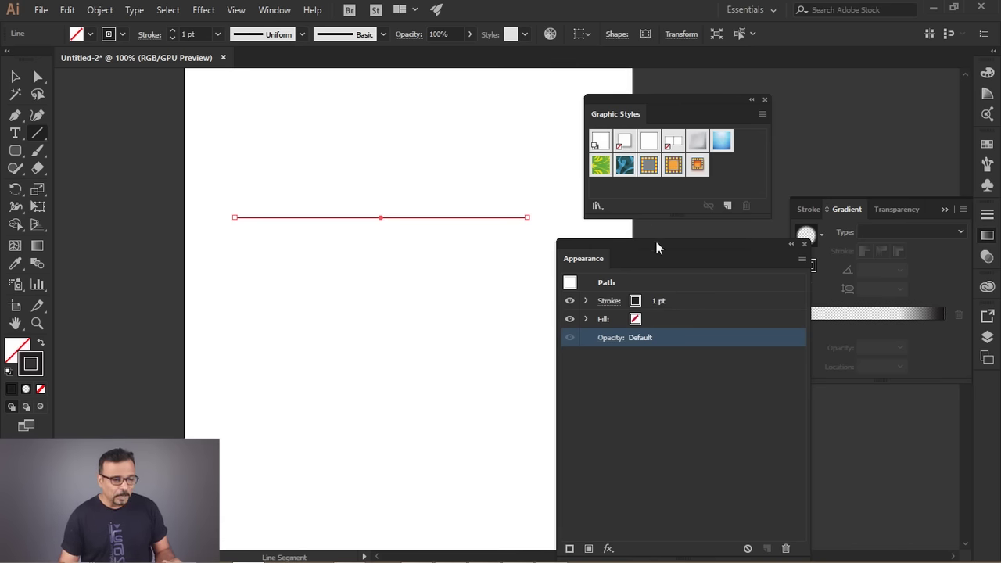
Draw a horizontal line, give it a 40 pt grey stroke and add a second stroke
drag(661, 252, 673, 342)
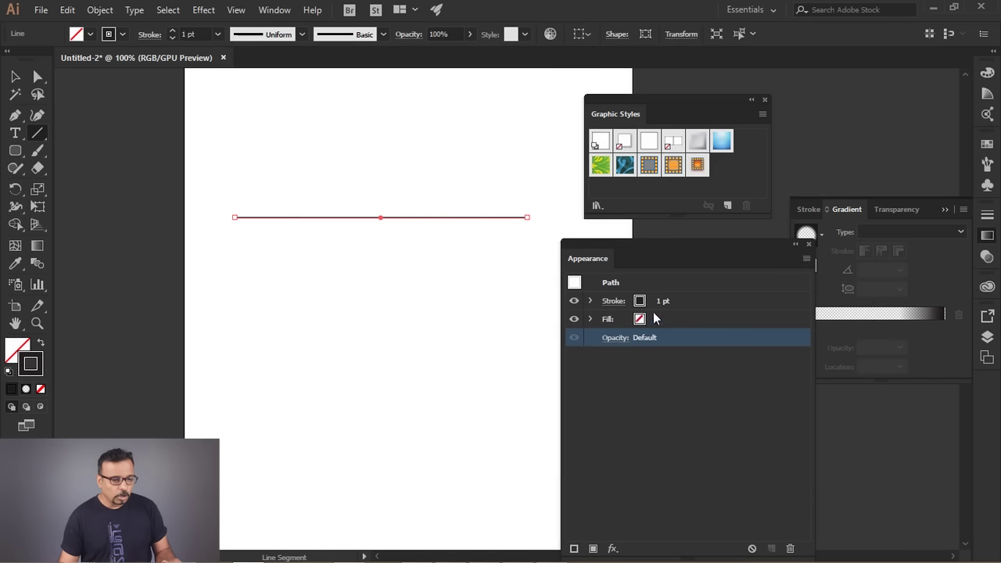
click(643, 308)
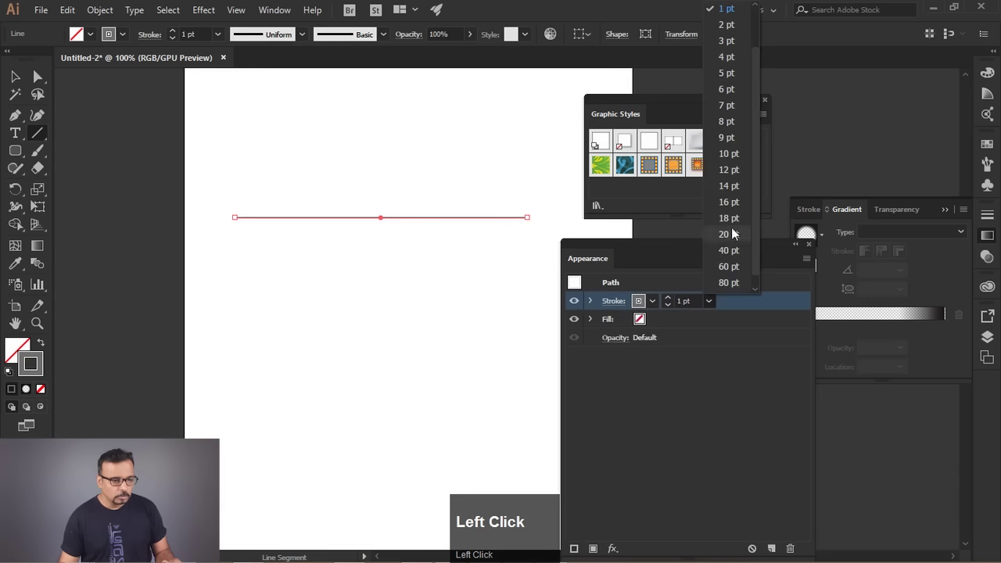
click(740, 238)
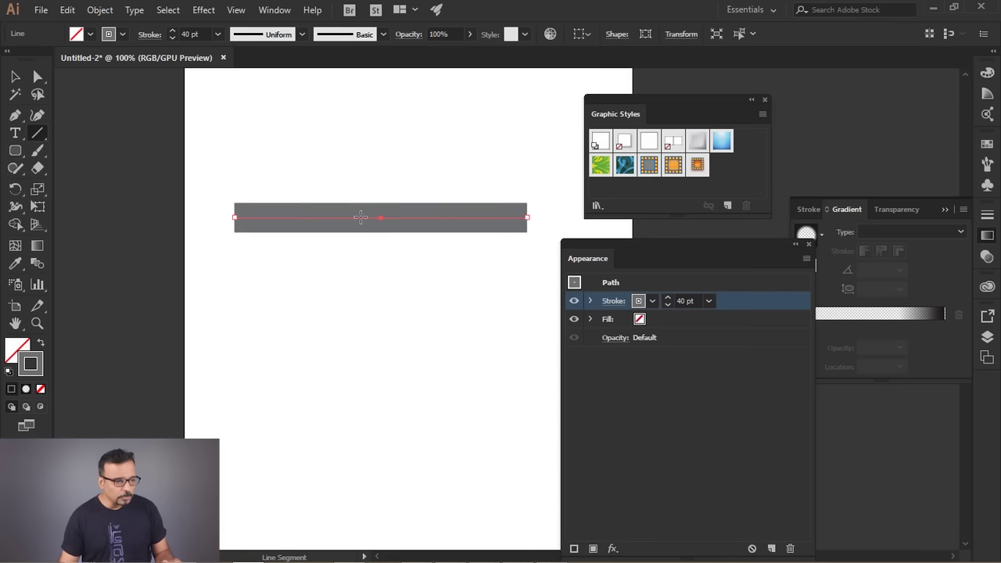
click(696, 395)
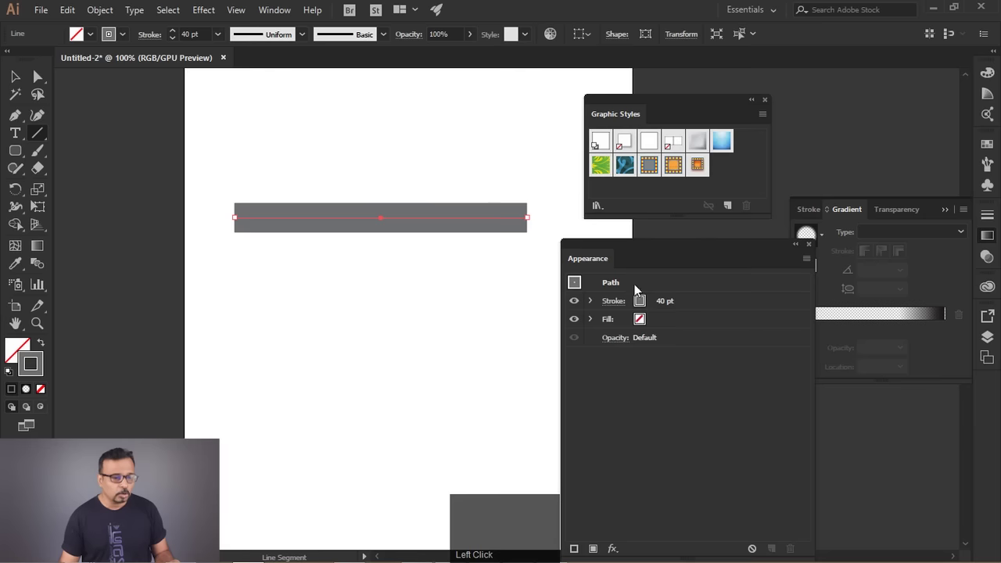
Make the top stroke a white 4 pt dashed line with 30 pt dashes and 8 pt gaps
click(703, 307)
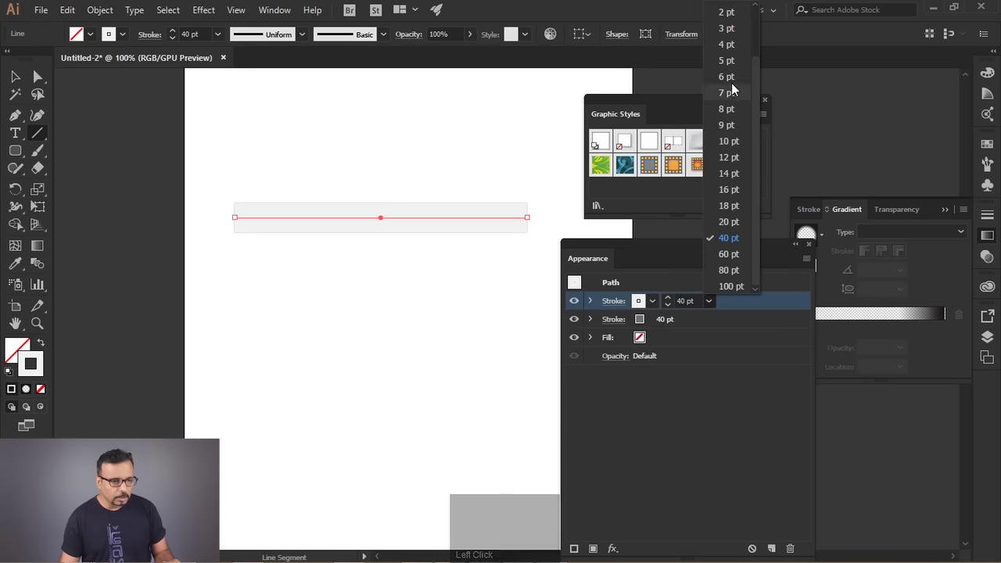
click(736, 87)
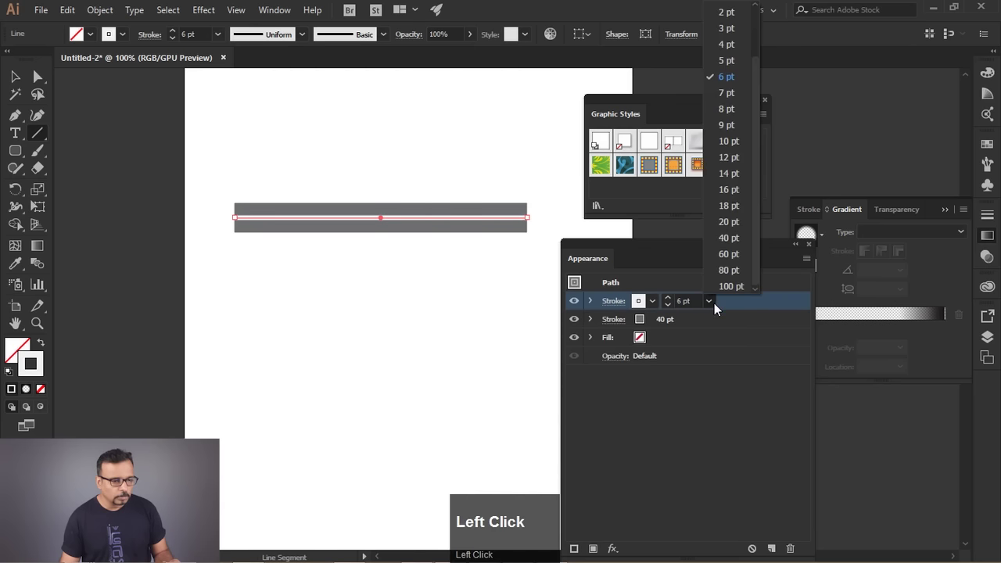
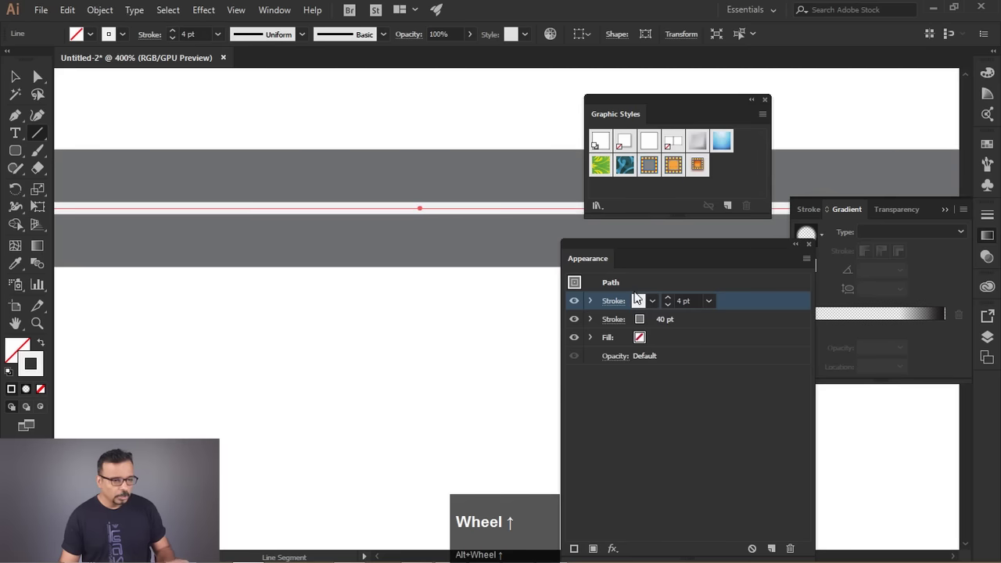
click(621, 306)
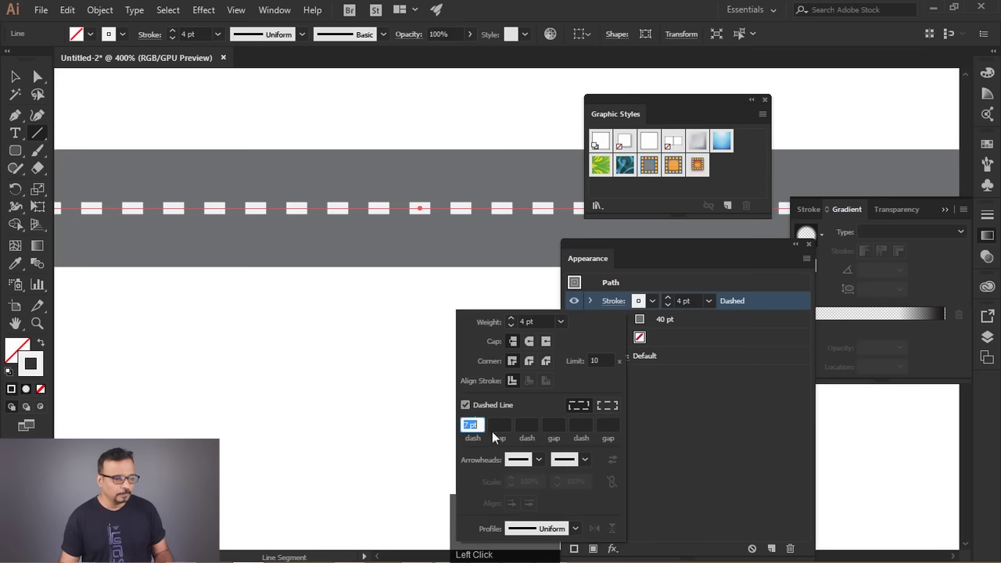
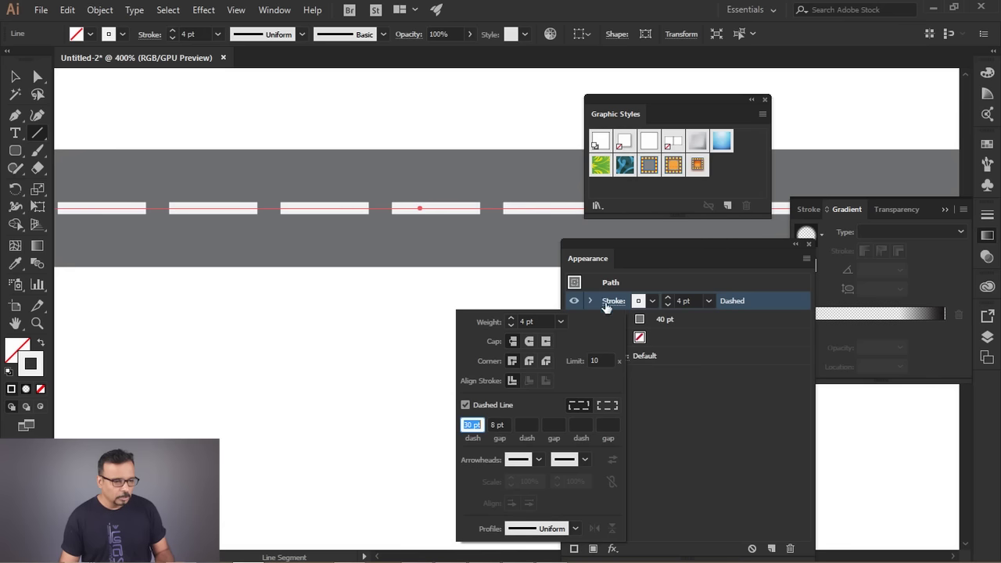
click(667, 268)
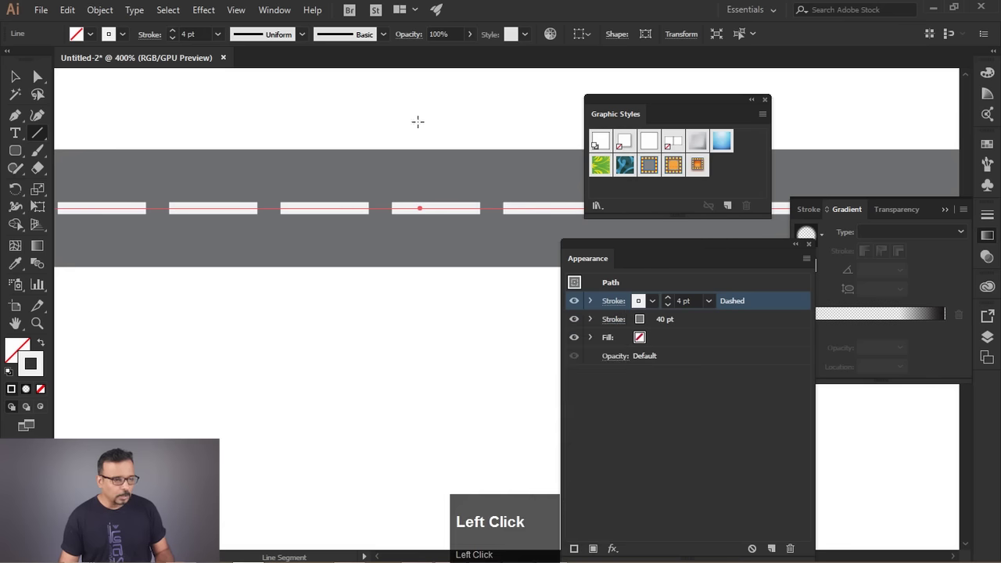
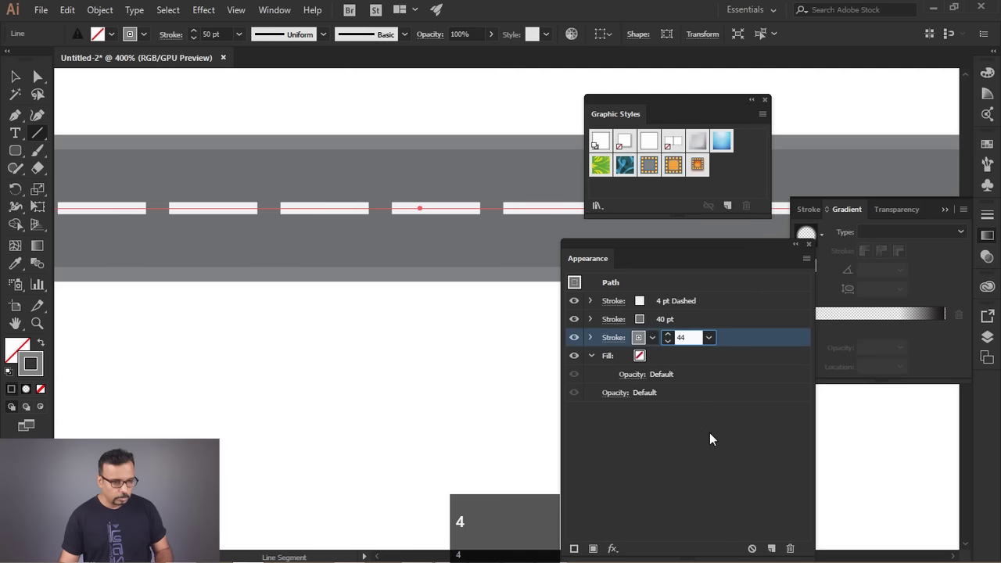
Add a 44 pt edge stroke, duplicate it to the bottom of the stack and start recolouring it
click(714, 449)
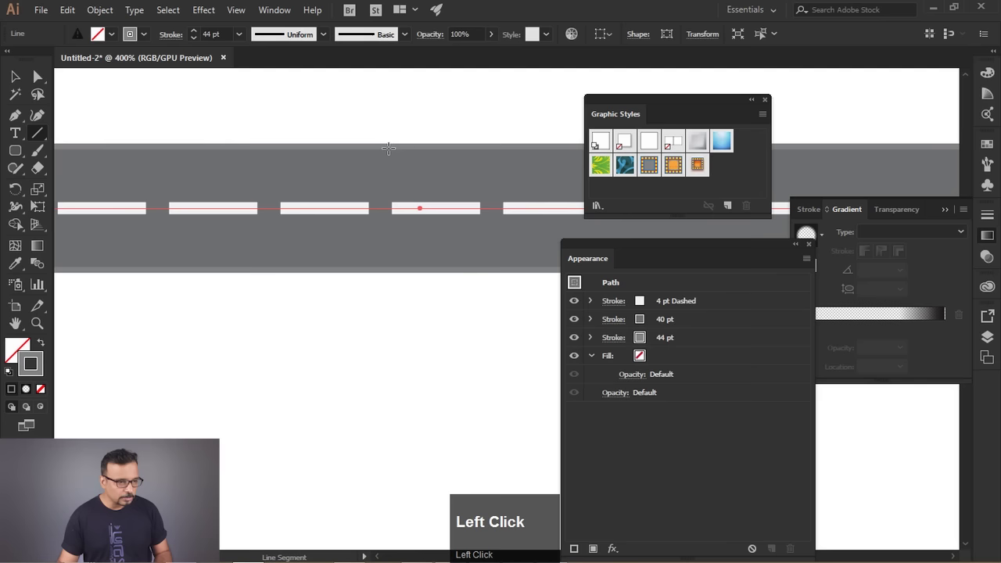
click(643, 343)
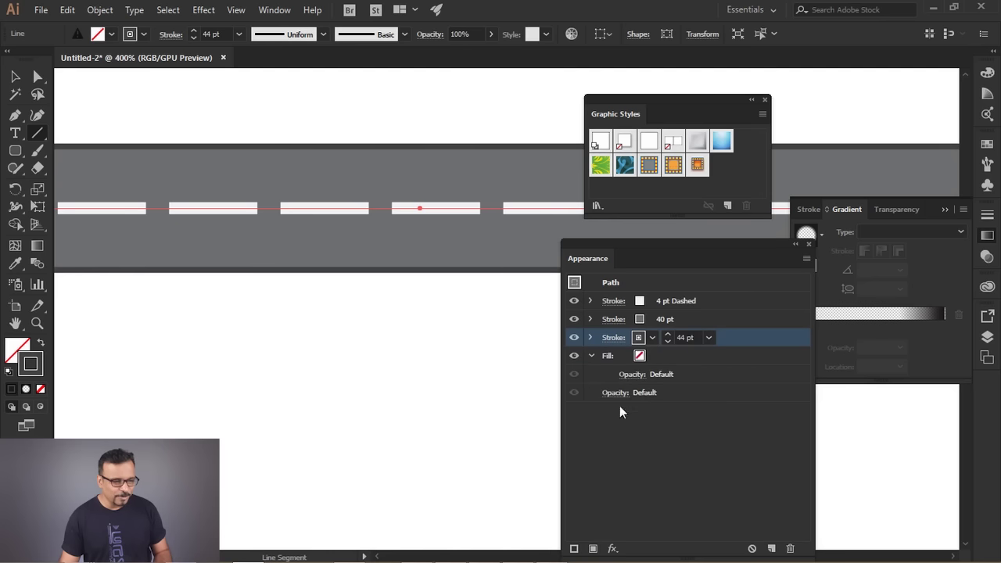
click(578, 553)
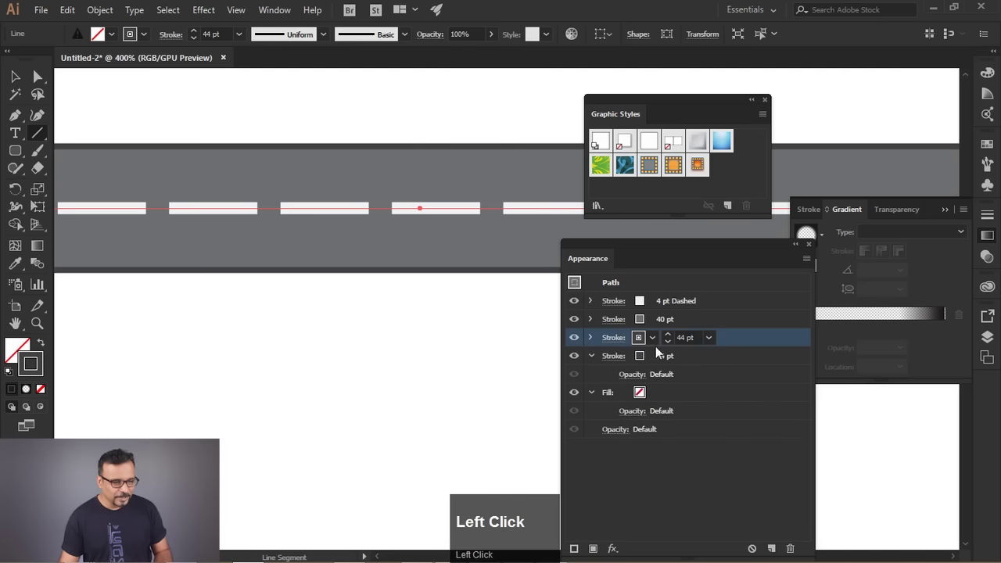
drag(747, 345, 701, 363)
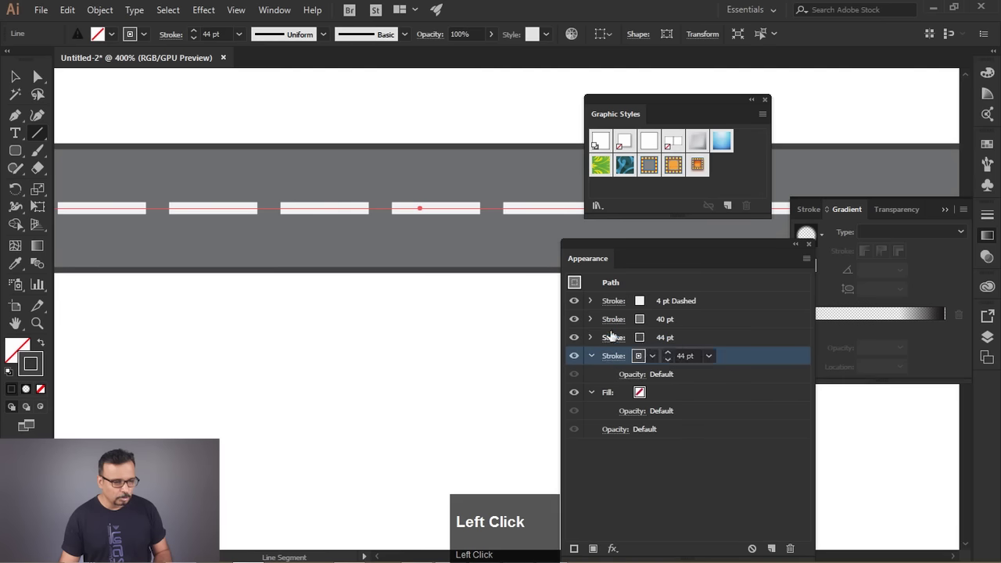
click(656, 362)
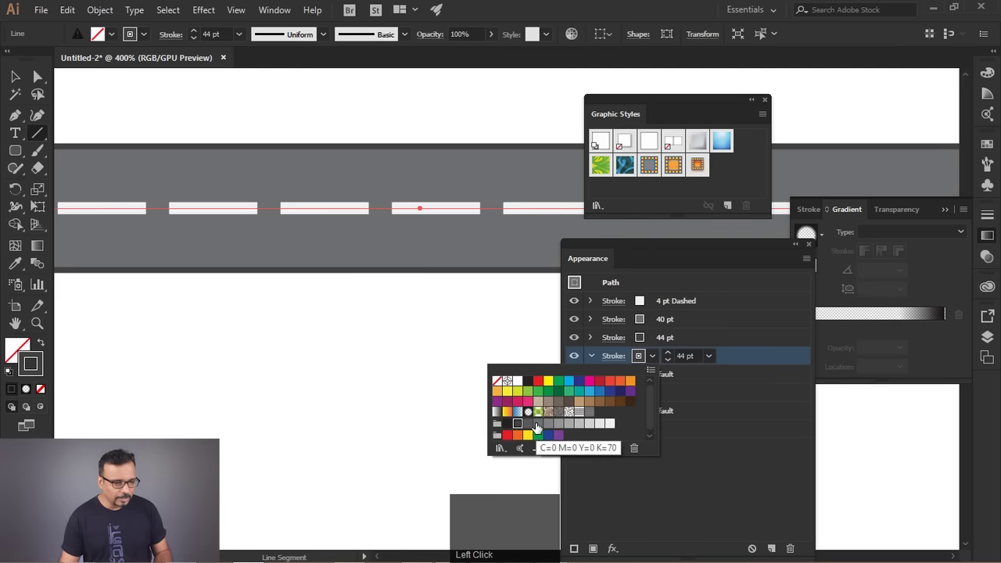
Set the bottom stroke to dark K=70 grey and widen the outer edge stroke to 60 pt
click(535, 425)
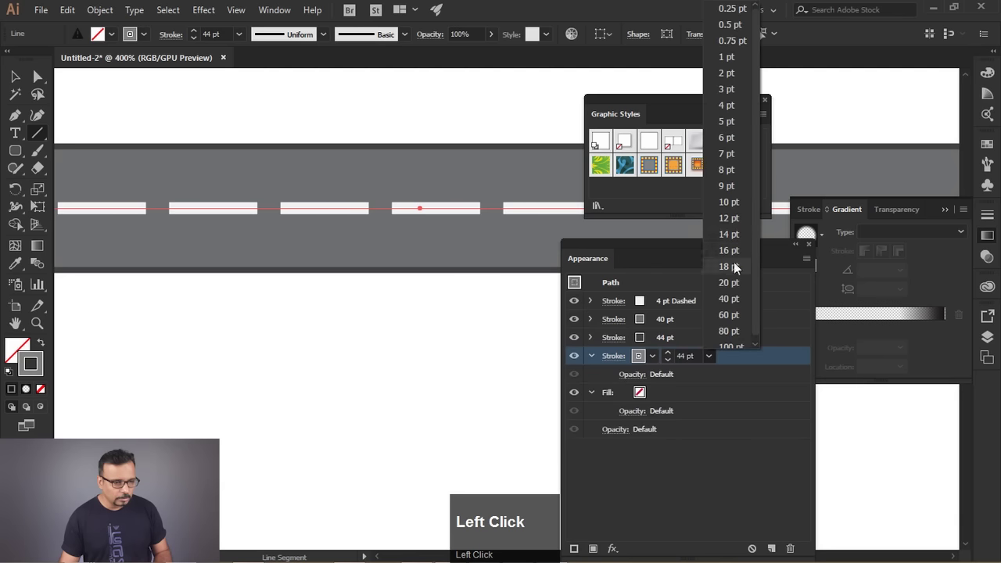
click(742, 321)
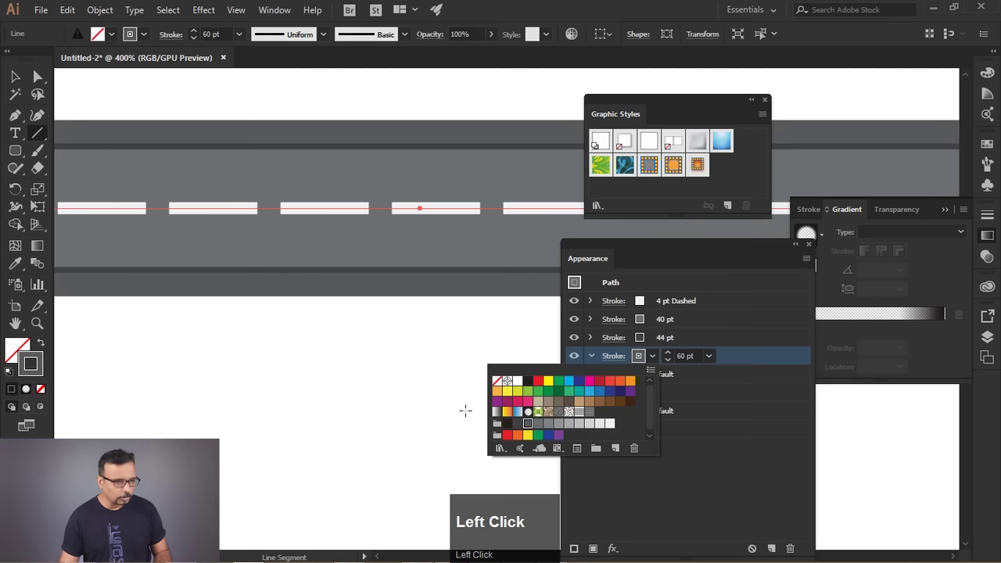
click(19, 77)
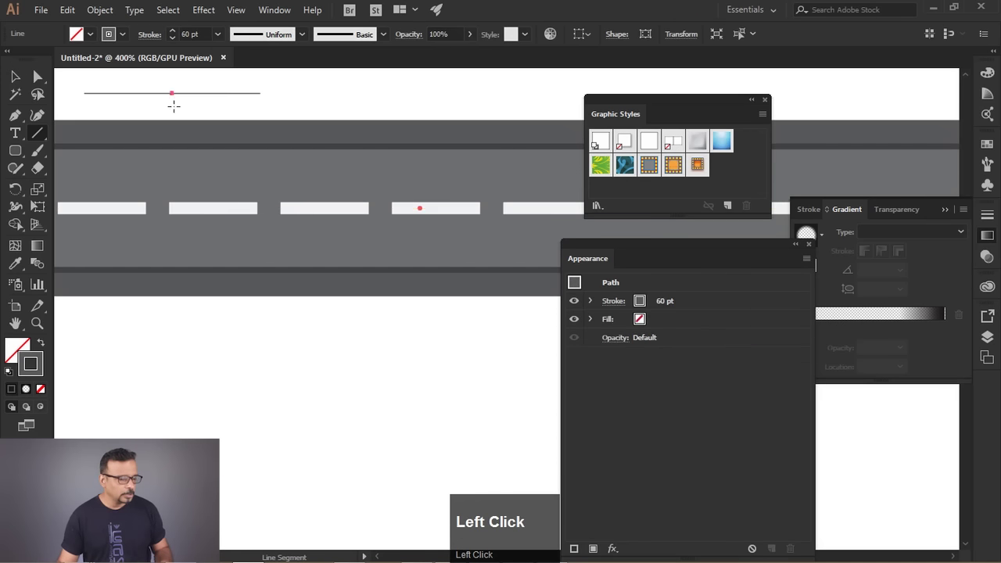
Delete stray lines and undo accidental moves so only the road line remains selected
click(17, 88)
key(Delete)
scroll(down, 3)
drag(333, 202, 441, 253)
key(Delete)
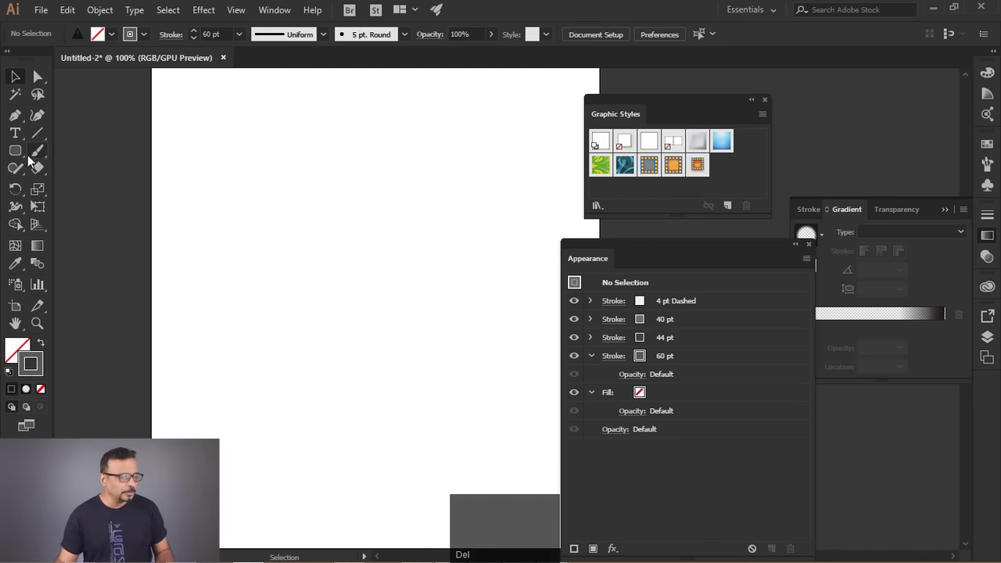
drag(41, 156, 28, 133)
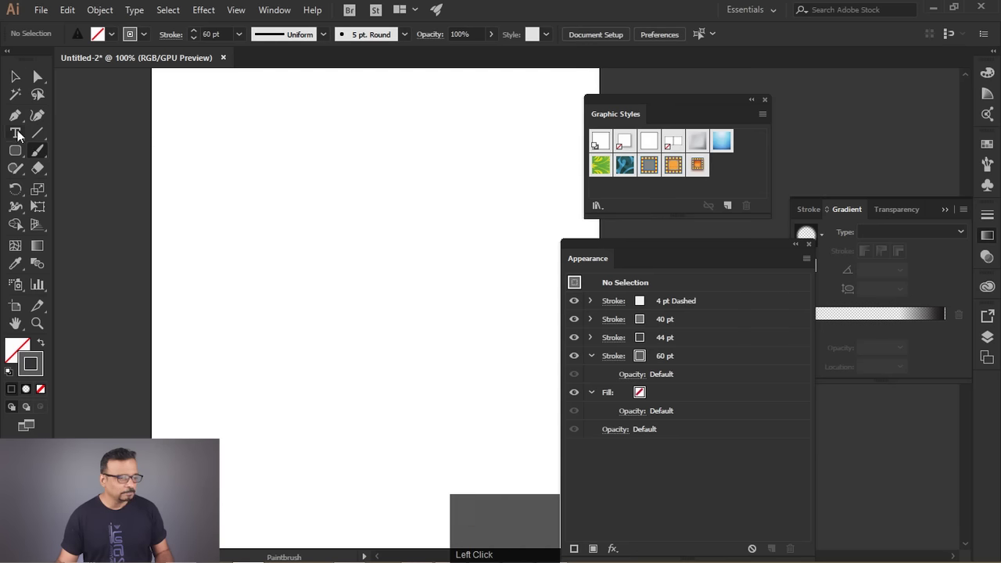
drag(22, 174, 685, 207)
key(ctrl+z)
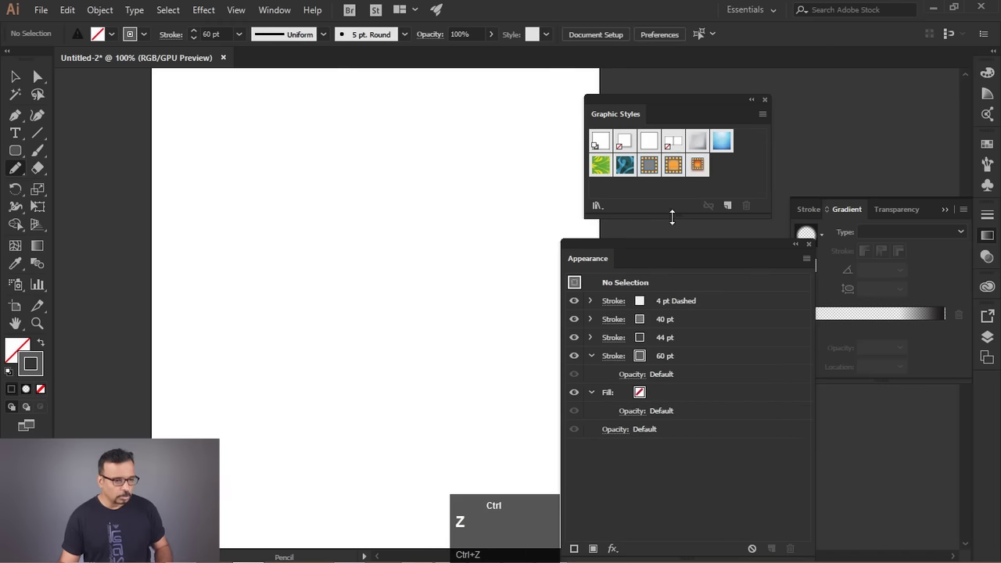
click(17, 153)
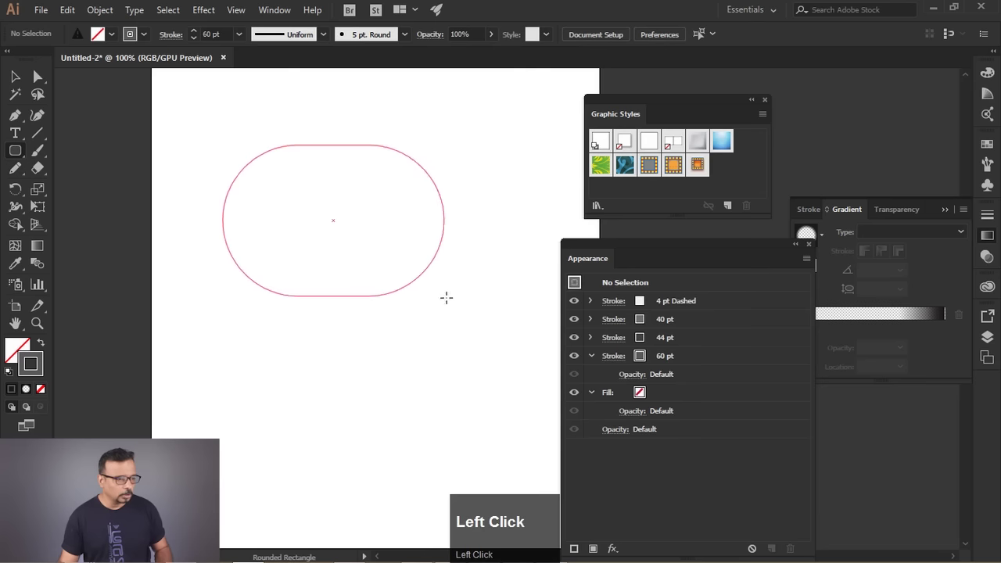
key(ctrl+z)
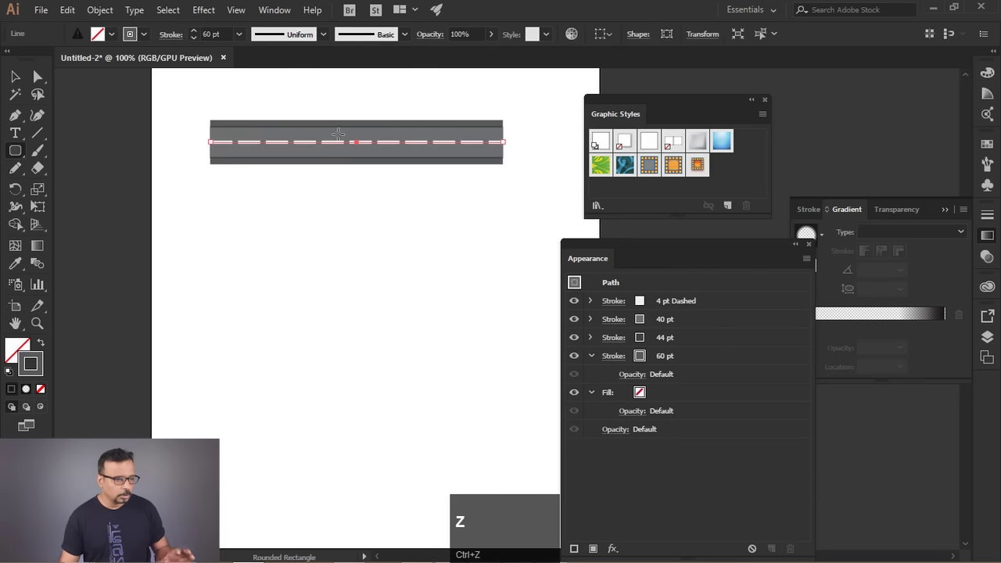
Save the layered road look as Graphic Style 4 and delete the test road line
click(732, 216)
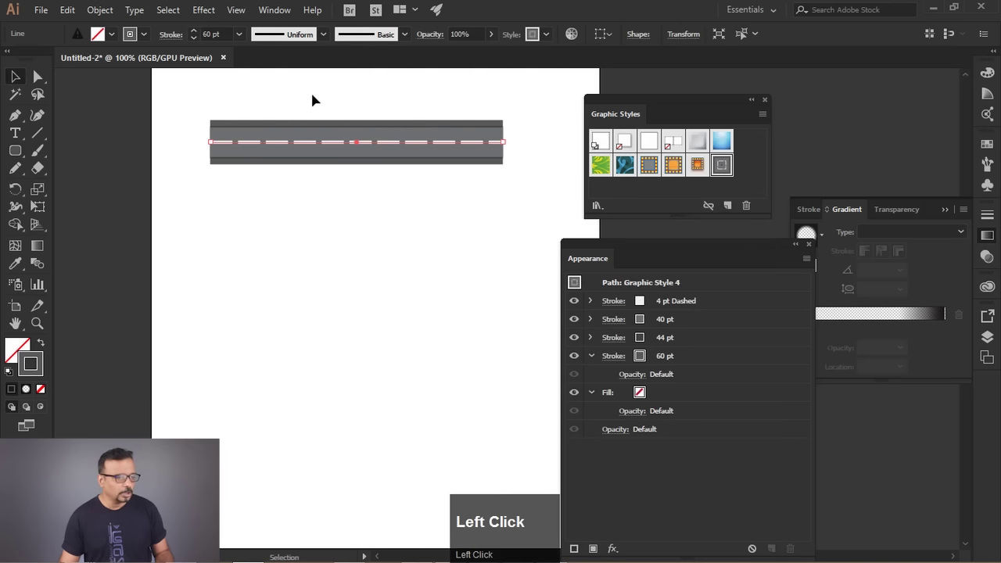
key(Delete)
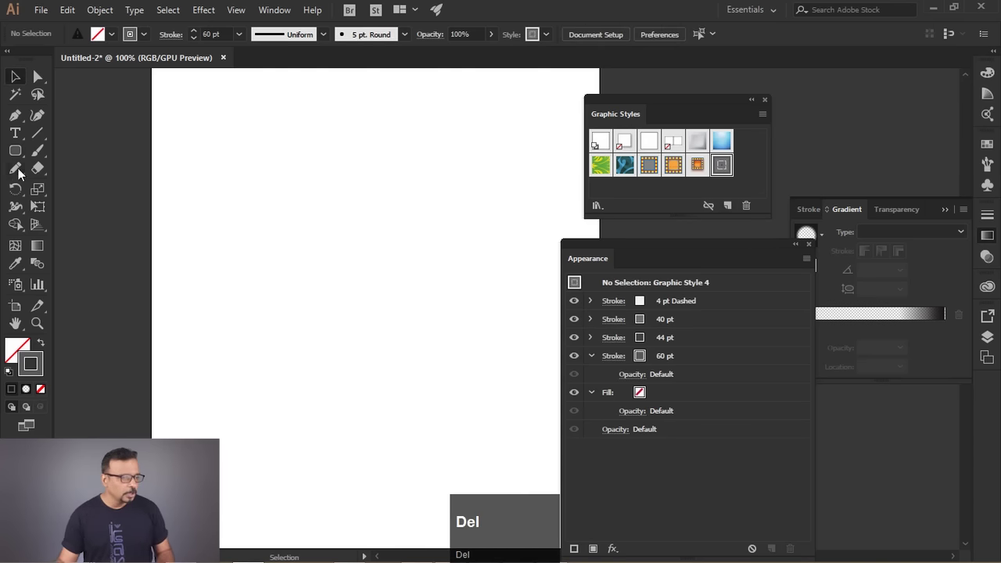
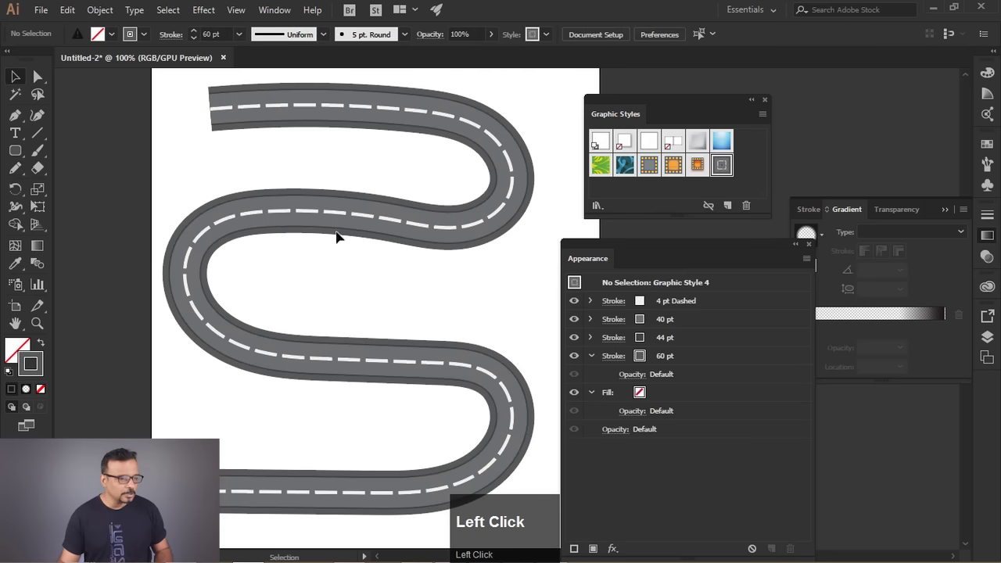
scroll(up, 3)
scroll(down, 3)
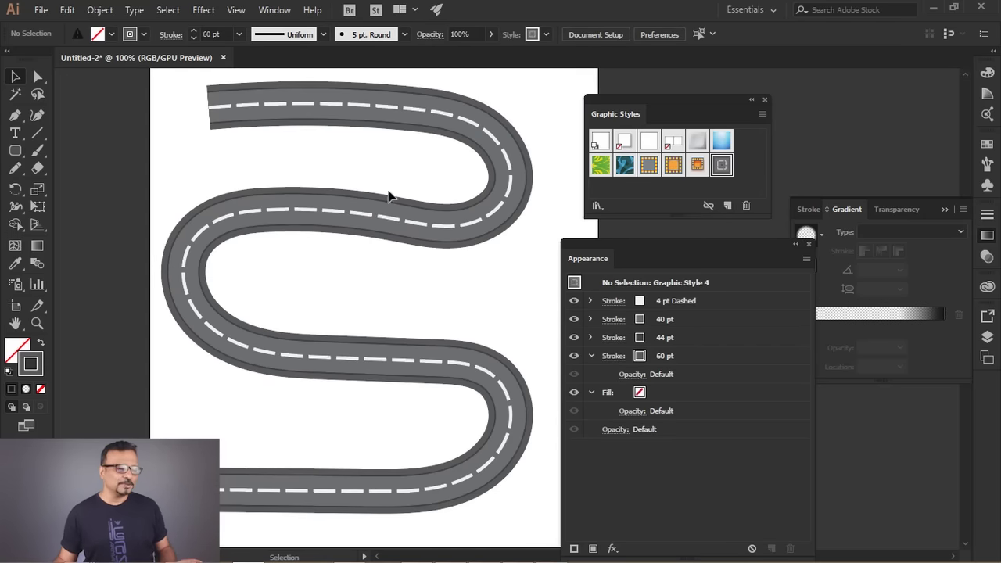
click(383, 169)
key(Delete)
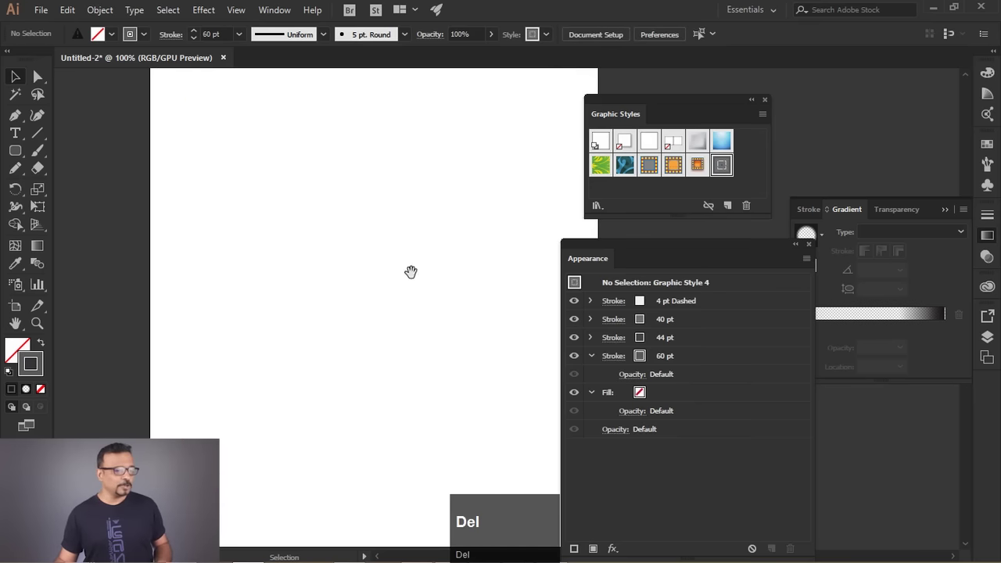
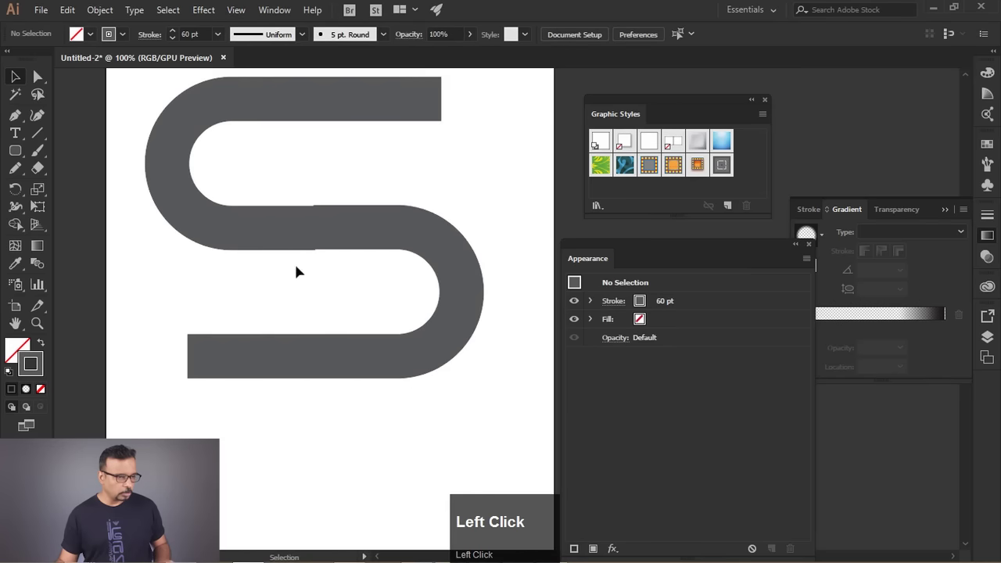
Select the drawn S-shaped path with rounded bends on the artboard
scroll(up, 3)
drag(366, 140, 386, 131)
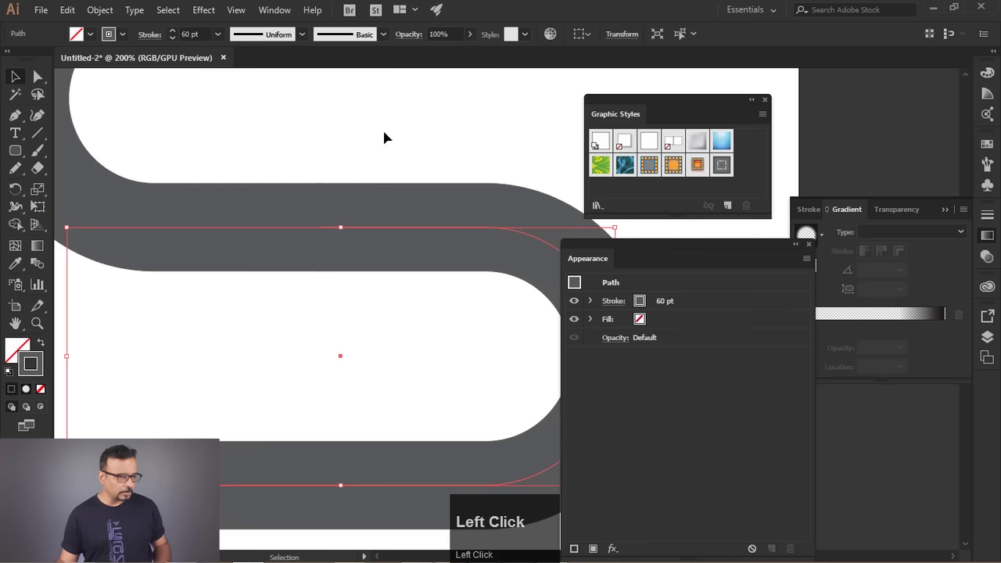
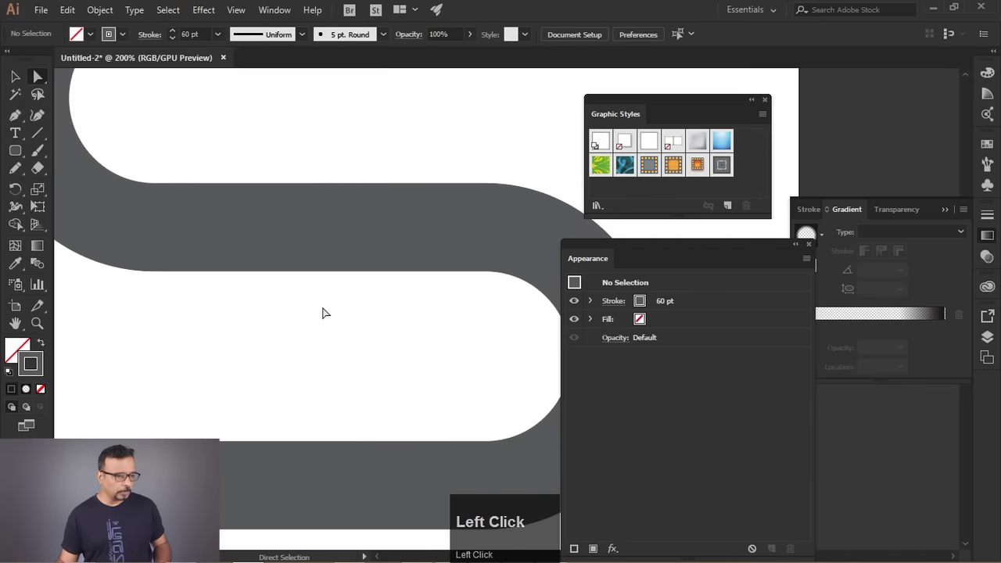
scroll(down, 3)
scroll(up, 3)
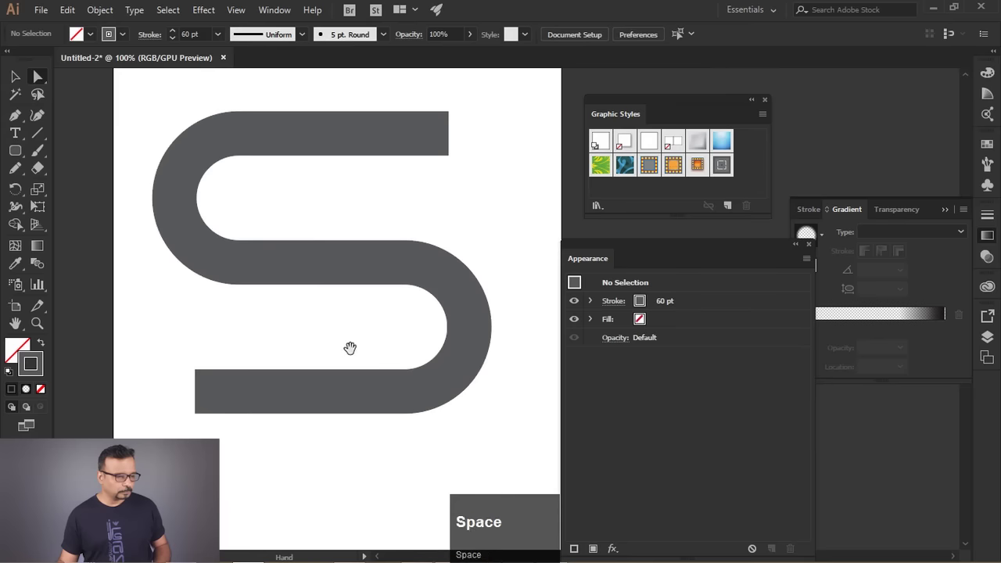
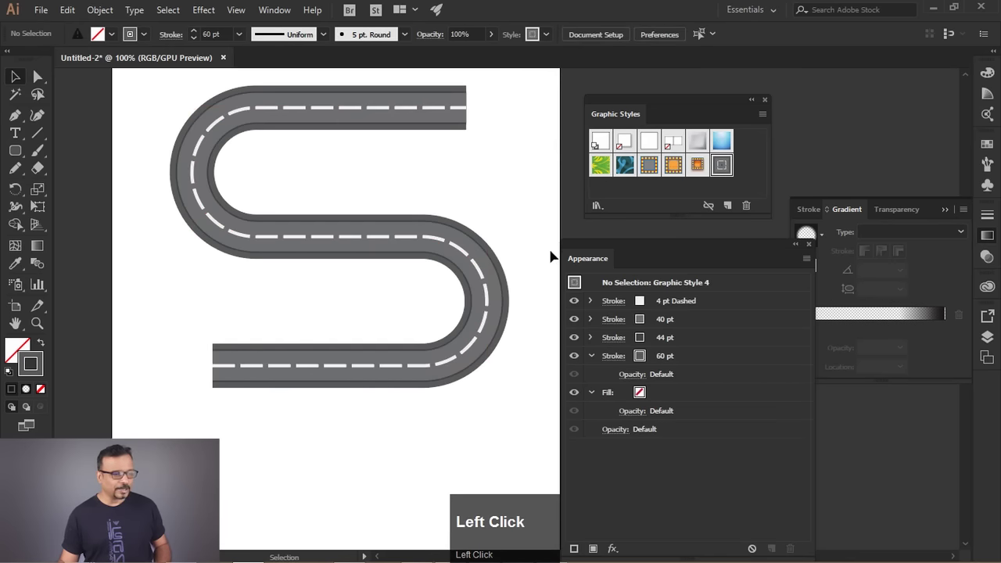
Select the S-shaped path wearing Graphic Style 4 to inspect the winding road
scroll(up, 3)
scroll(down, 3)
scroll(up, 3)
scroll(down, 3)
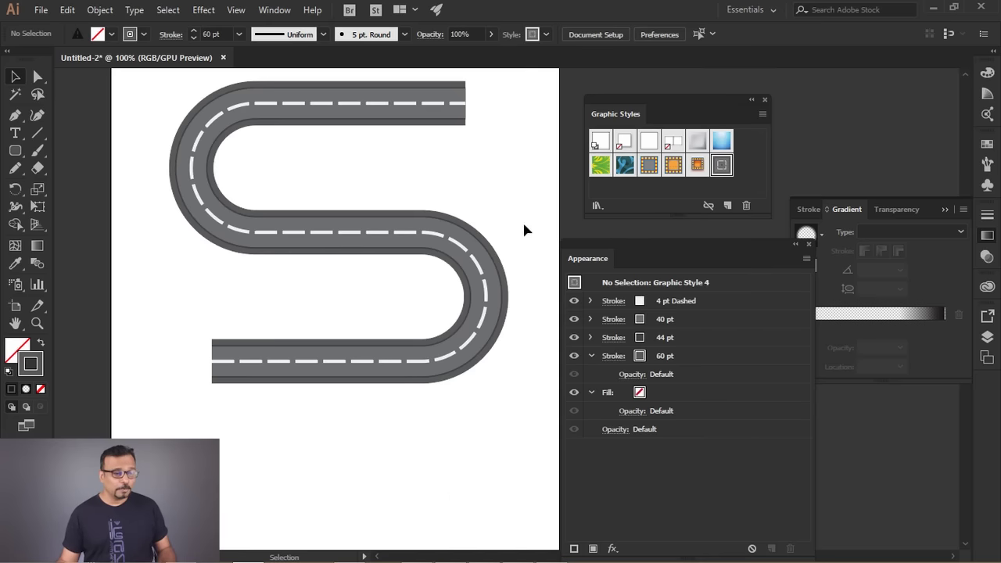
drag(507, 178, 651, 298)
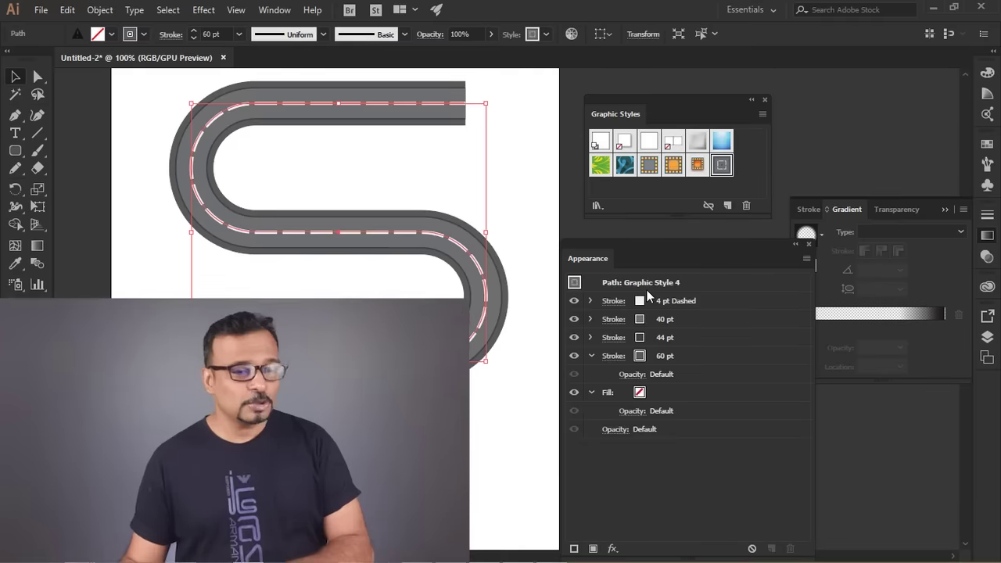